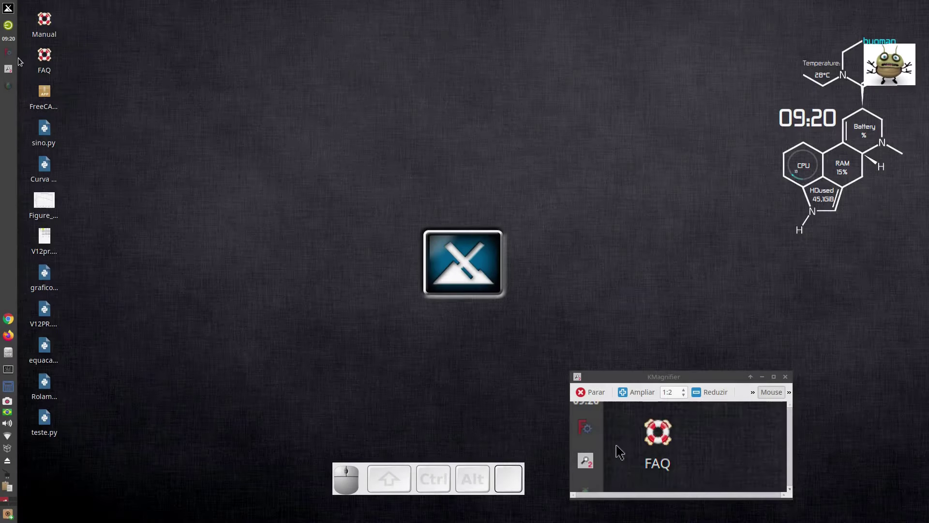
Launch FreeCAD and create a new empty document.
{"action": "left_click", "coordinate": [10, 56]}
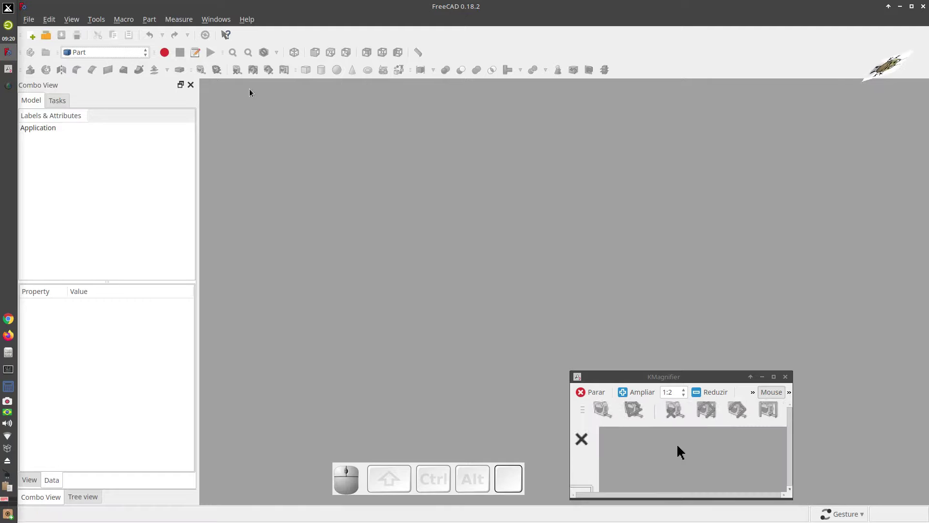
{"action": "left_click", "coordinate": [36, 41]}
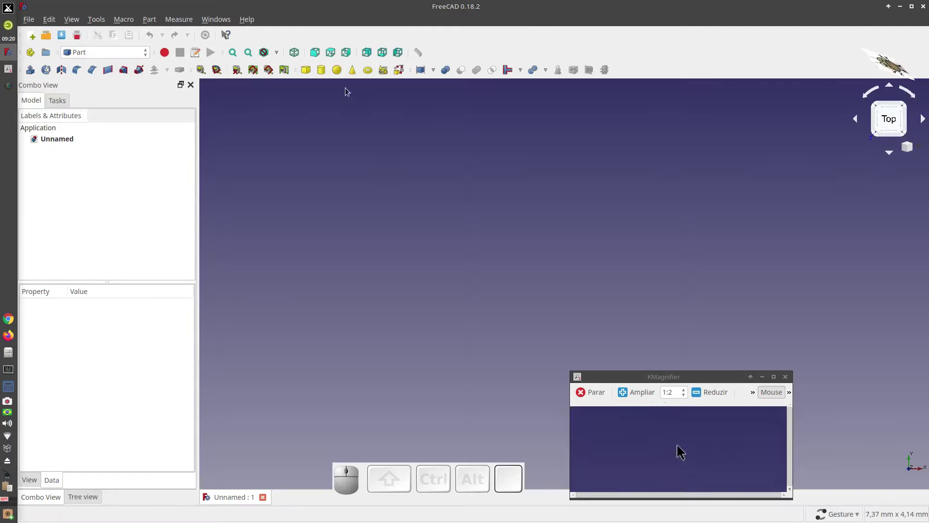
In Part Primitives, choose the Helix type and set its pitch to 5.
{"action": "left_click", "coordinate": [388, 73]}
{"action": "left_click", "coordinate": [96, 171]}
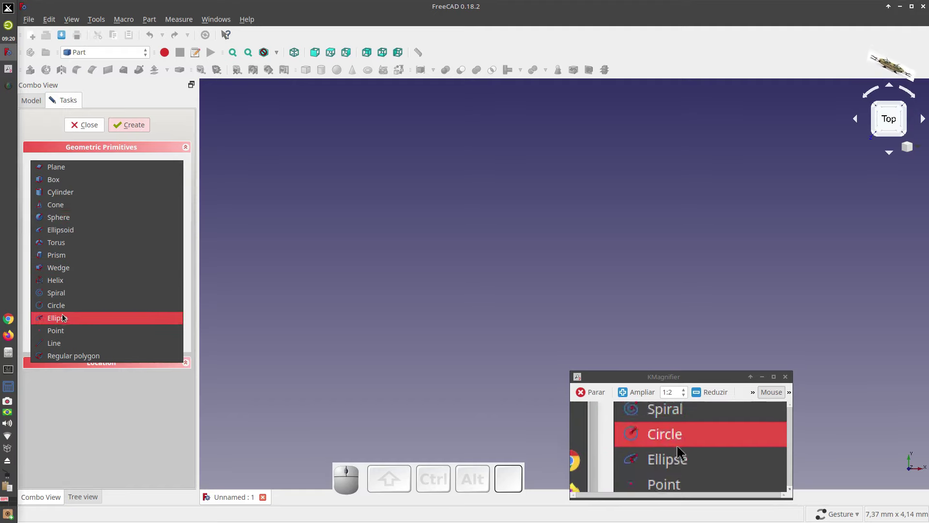
{"action": "left_click", "coordinate": [59, 283]}
{"action": "left_click", "coordinate": [679, 453]}
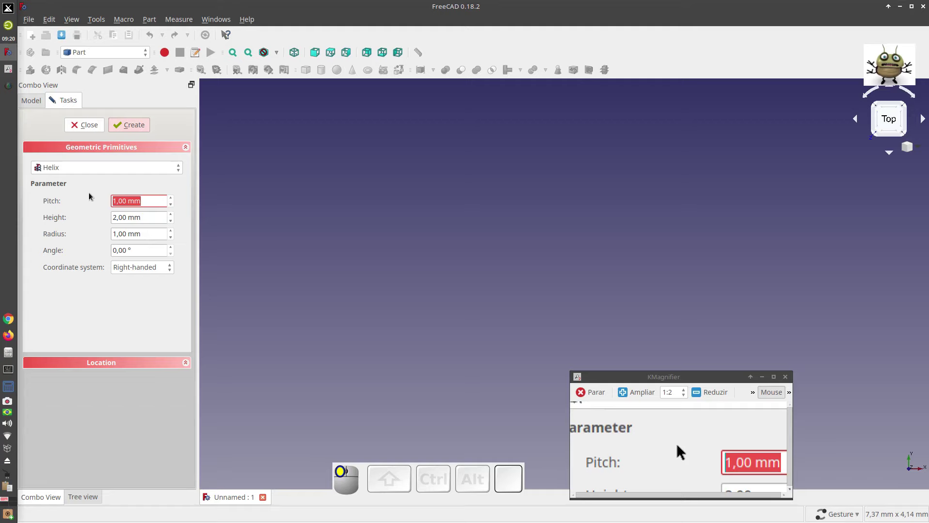
{"action": "key", "text": "5"}
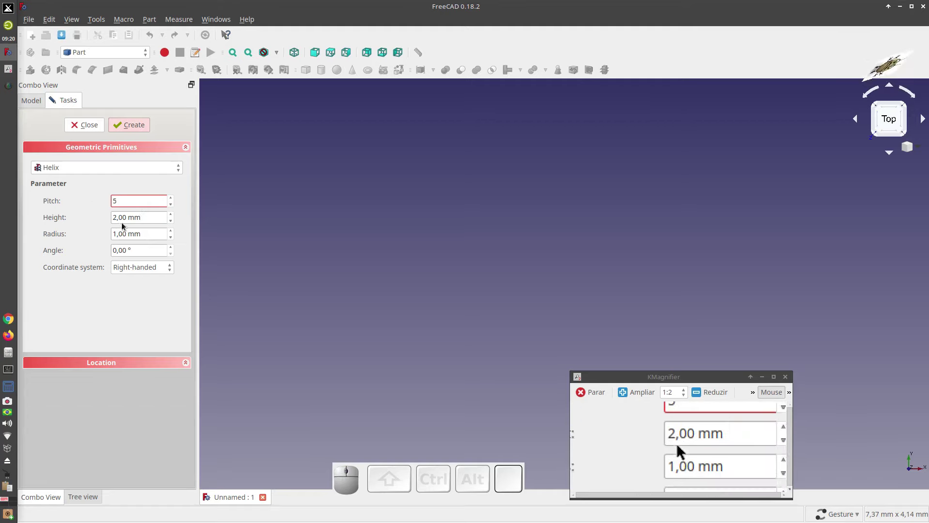
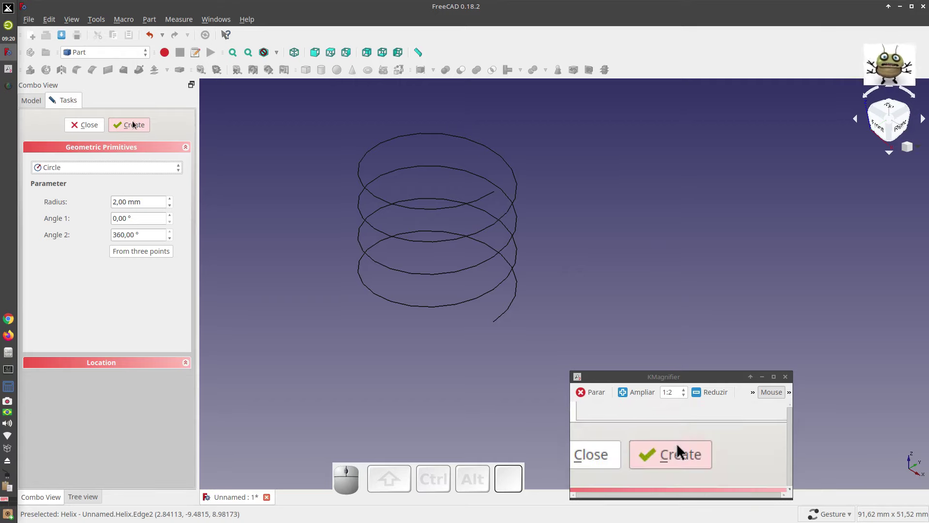
Create the 2 mm circle, then Transform it 10 mm along X and rotate it about X.
{"action": "left_click", "coordinate": [135, 126]}
{"action": "scroll", "scroll_direction": "down", "scroll_amount": 3}
{"action": "scroll", "scroll_direction": "up", "scroll_amount": 3}
{"action": "left_click", "coordinate": [95, 127]}
{"action": "double_click", "coordinate": [60, 163]}
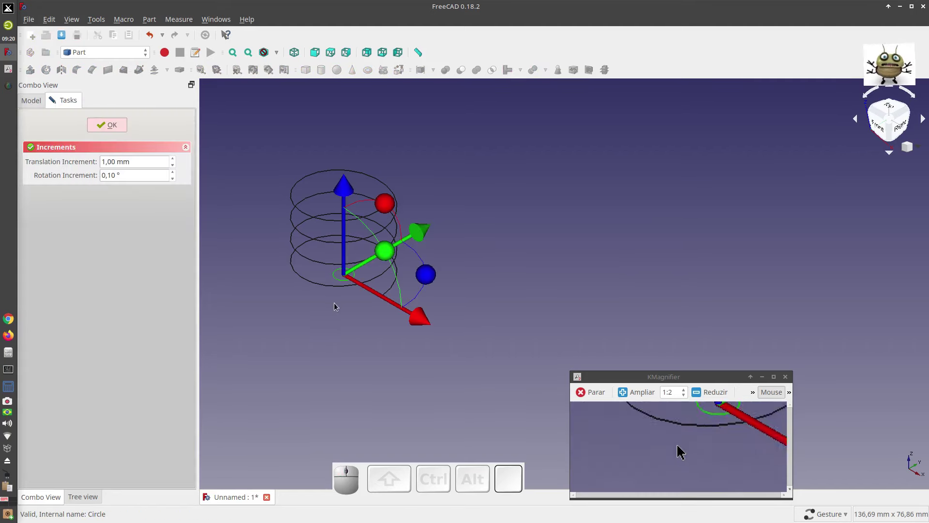
{"action": "scroll", "scroll_direction": "up", "scroll_amount": 3}
{"action": "left_click_drag", "start_coordinate": [423, 308], "coordinate": [382, 356]}
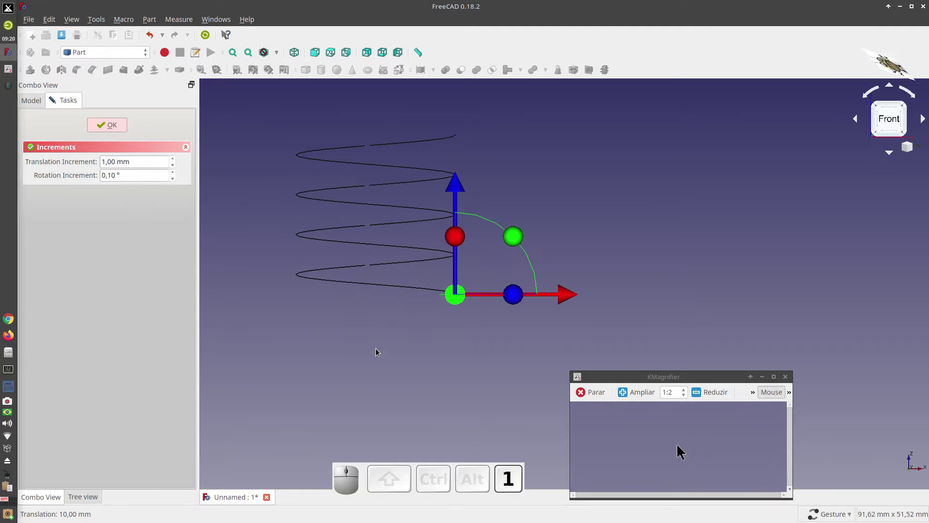
{"action": "scroll", "scroll_direction": "up", "scroll_amount": 3}
{"action": "scroll", "scroll_direction": "down", "scroll_amount": 3}
{"action": "scroll", "scroll_direction": "up", "scroll_amount": 3}
{"action": "left_click_drag", "start_coordinate": [384, 262], "coordinate": [363, 351]}
{"action": "left_click", "coordinate": [118, 130]}
Adjust the Circle's Placement Angle in the Data properties to about 275°.
{"action": "left_click", "coordinate": [307, 159]}
{"action": "left_click", "coordinate": [65, 167]}
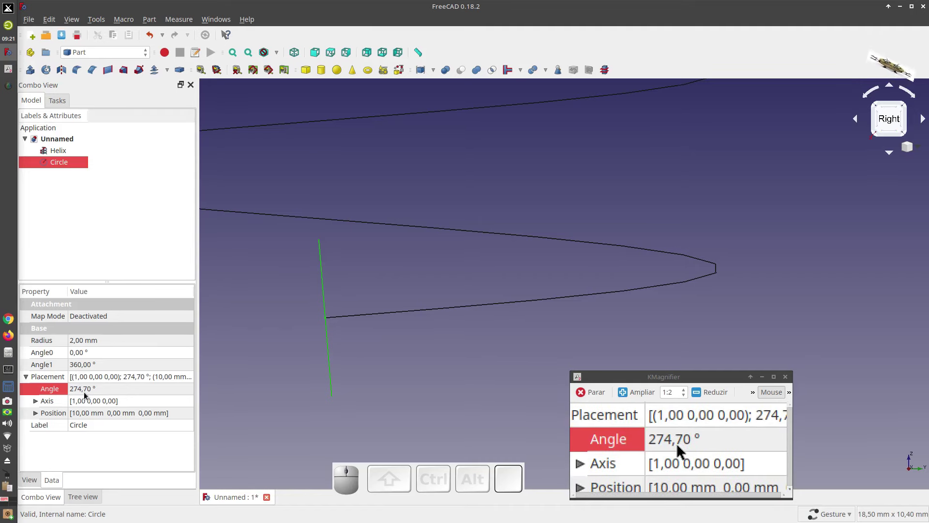
{"action": "left_click", "coordinate": [98, 395]}
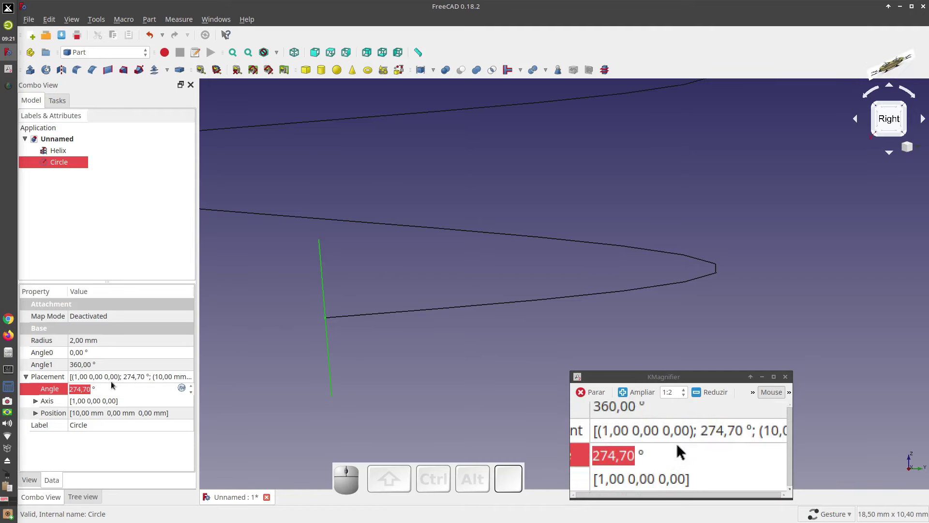
{"action": "left_click", "coordinate": [277, 263]}
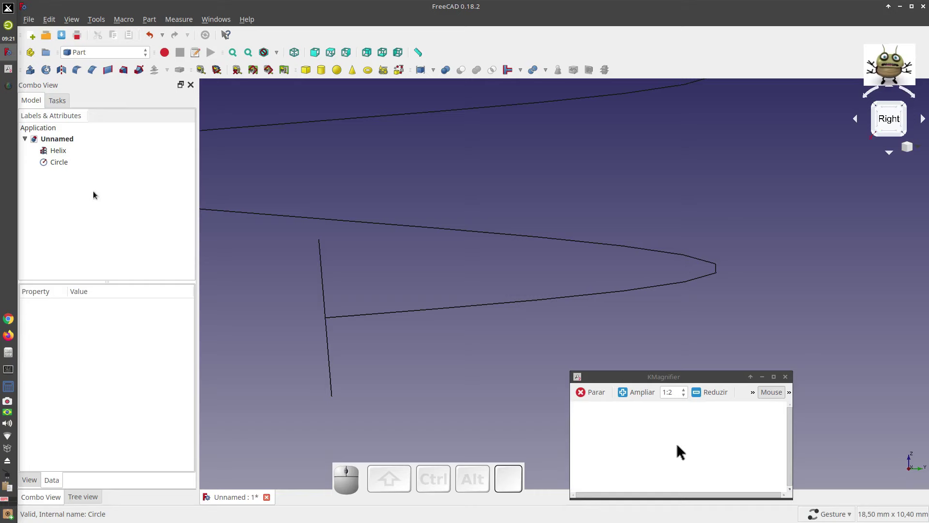
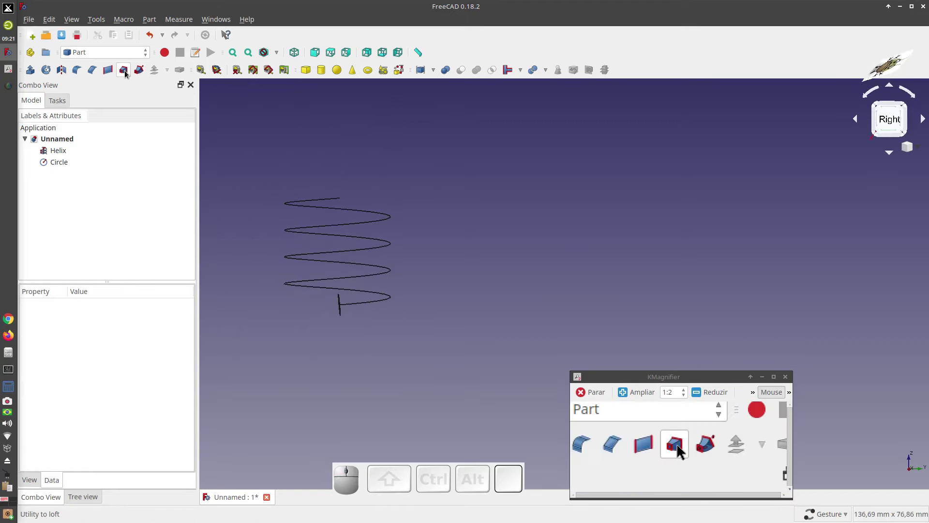
Sweep the Circle profile along the Helix path as a solid with Frenet, creating Sweep.
{"action": "left_click", "coordinate": [140, 74]}
{"action": "left_click", "coordinate": [50, 199]}
{"action": "left_click", "coordinate": [106, 204]}
{"action": "left_click", "coordinate": [39, 339]}
{"action": "left_click", "coordinate": [93, 341]}
{"action": "left_click", "coordinate": [60, 310]}
{"action": "left_click", "coordinate": [35, 107]}
{"action": "left_click", "coordinate": [52, 151]}
{"action": "left_click", "coordinate": [62, 107]}
{"action": "left_click", "coordinate": [62, 314]}
Orbit and zoom the view to inspect the swept spring.
{"action": "left_click", "coordinate": [154, 132]}
{"action": "left_click_drag", "start_coordinate": [320, 344], "coordinate": [386, 346]}
{"action": "scroll", "scroll_direction": "down", "scroll_amount": 3}
{"action": "scroll", "scroll_direction": "up", "scroll_amount": 3}
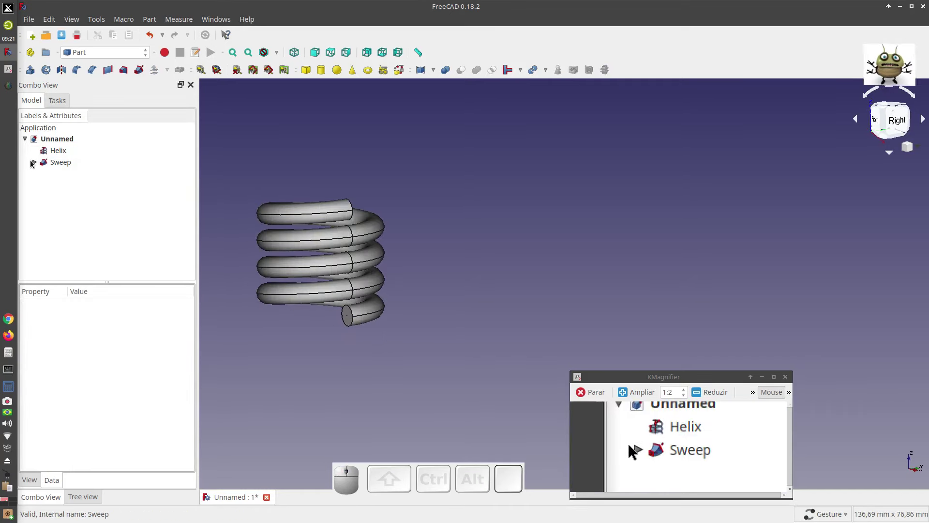
{"action": "scroll", "scroll_direction": "down", "scroll_amount": 3}
{"action": "scroll", "scroll_direction": "up", "scroll_amount": 3}
{"action": "left_click_drag", "start_coordinate": [501, 312], "coordinate": [476, 337]}
{"action": "scroll", "scroll_direction": "down", "scroll_amount": 3}
{"action": "scroll", "scroll_direction": "up", "scroll_amount": 3}
Switch to the Animation workbench and create an animation manager.
{"action": "left_click", "coordinate": [136, 56]}
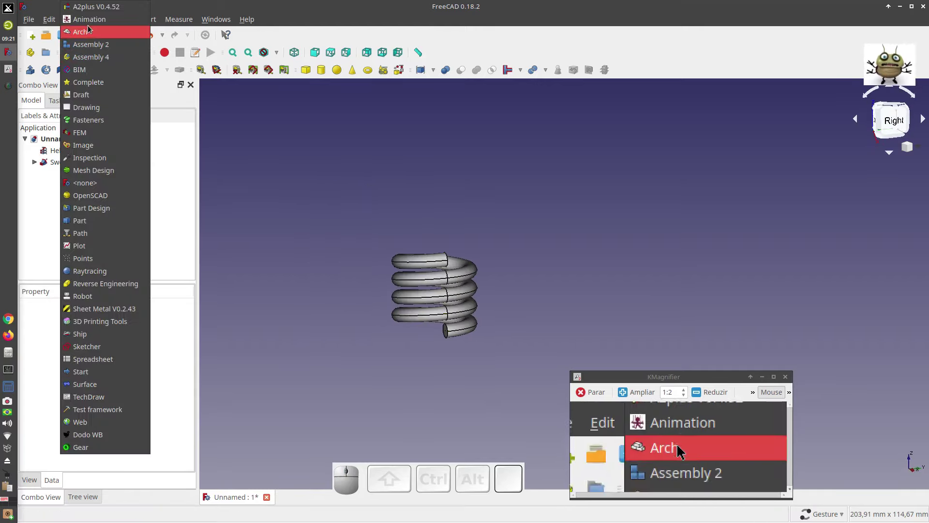
{"action": "left_click", "coordinate": [93, 24]}
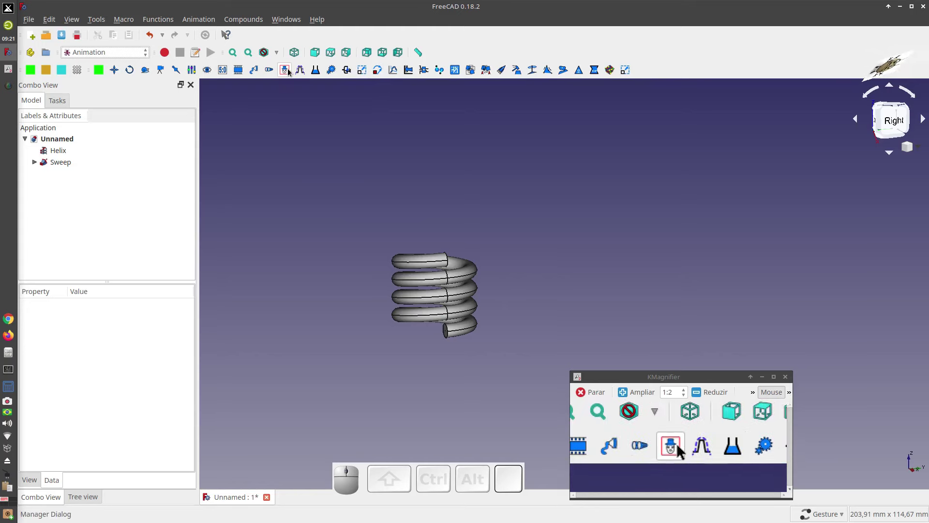
{"action": "left_click", "coordinate": [291, 73]}
{"action": "left_click", "coordinate": [109, 233]}
Set My_Manager's step to 3 and move its control panel aside.
{"action": "left_click", "coordinate": [76, 174]}
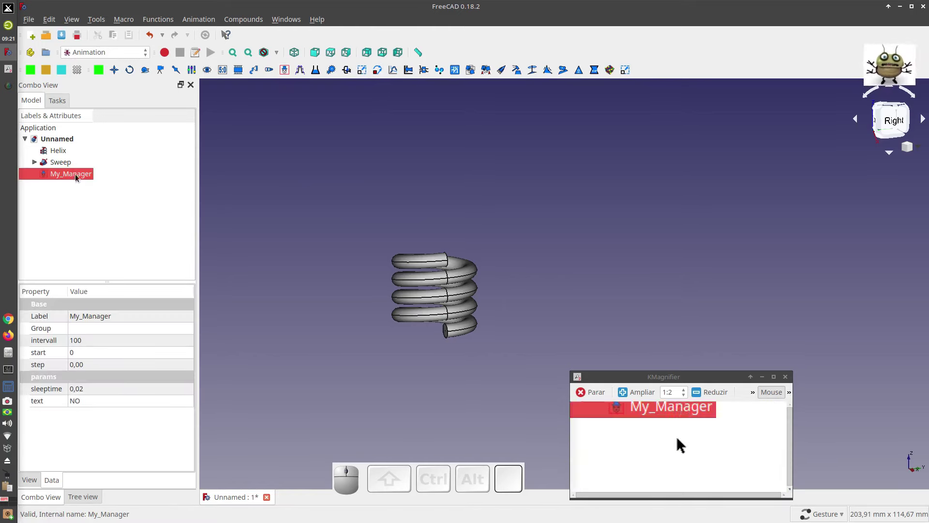
{"action": "left_click", "coordinate": [78, 175]}
{"action": "left_click_drag", "start_coordinate": [464, 188], "coordinate": [177, 308]}
{"action": "scroll", "scroll_direction": "up", "scroll_amount": 3}
{"action": "scroll", "scroll_direction": "down", "scroll_amount": 3}
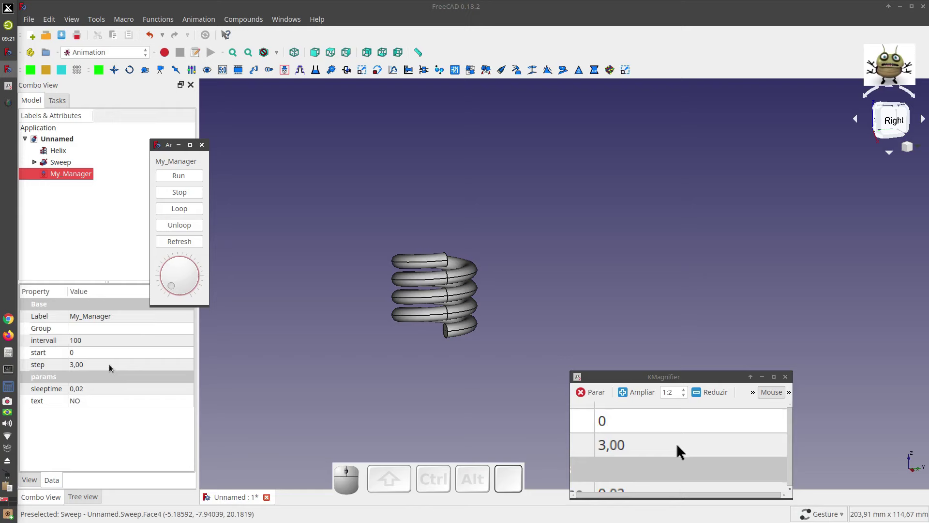
{"action": "left_click_drag", "start_coordinate": [172, 145], "coordinate": [229, 148]}
{"action": "left_click", "coordinate": [115, 57]}
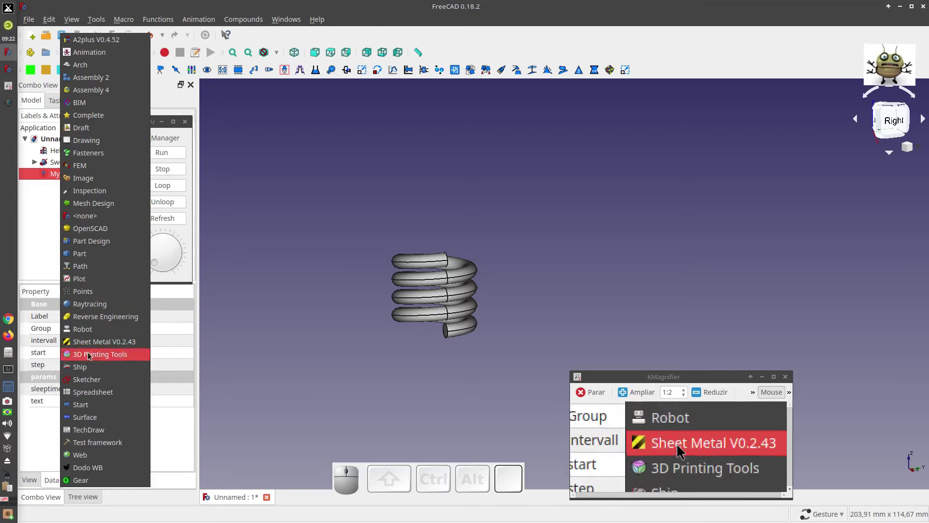
Switch to the Spreadsheet workbench and create a new Spreadsheet.
{"action": "left_click", "coordinate": [93, 392]}
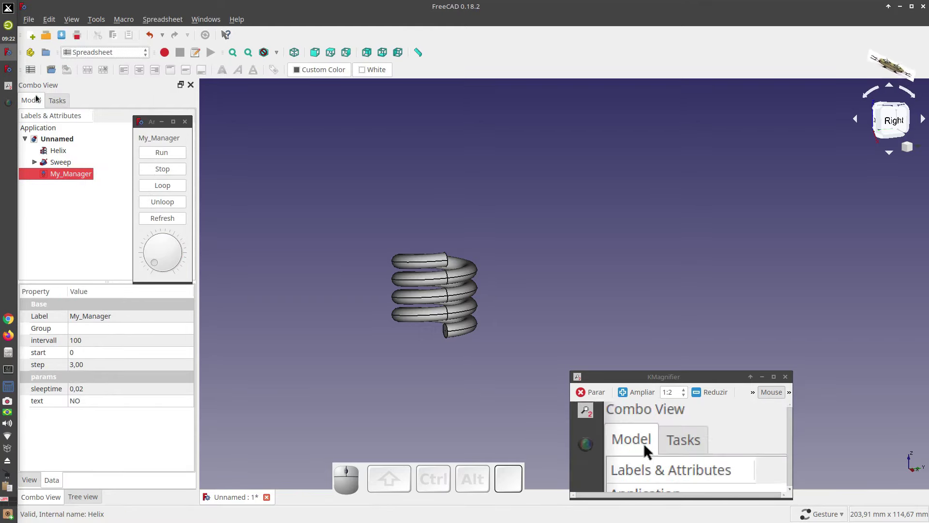
{"action": "left_click", "coordinate": [32, 75]}
{"action": "left_click", "coordinate": [63, 190]}
Cascade the windows and place the 3D view left, the sheet right.
{"action": "left_click", "coordinate": [212, 20]}
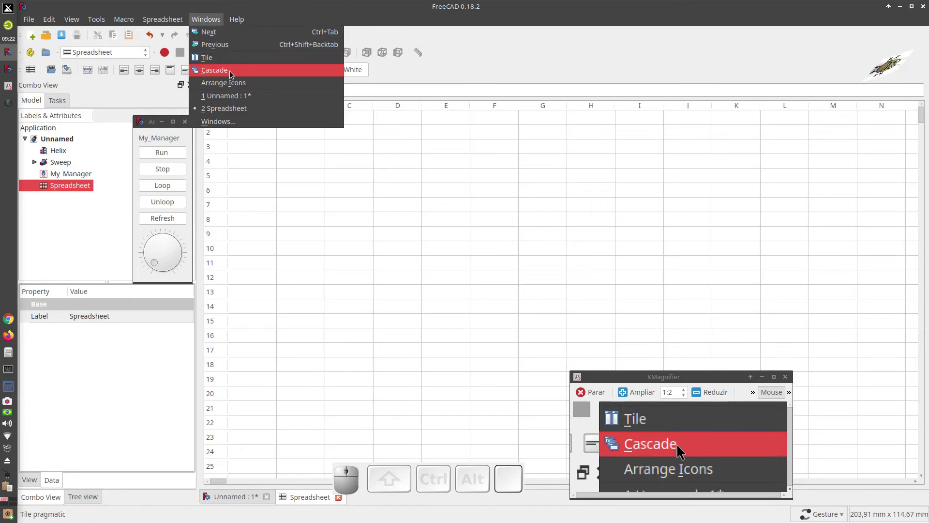
{"action": "left_click", "coordinate": [229, 73]}
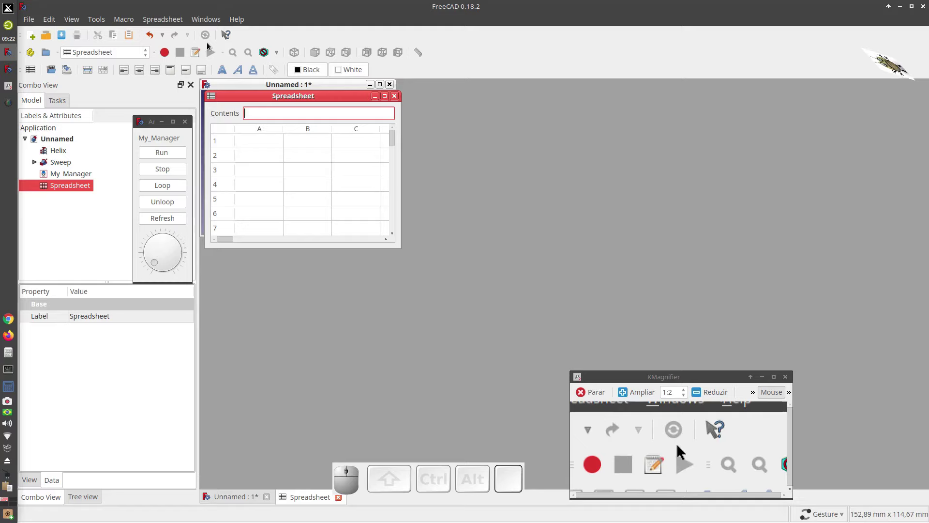
{"action": "left_click", "coordinate": [209, 18]}
{"action": "left_click", "coordinate": [209, 18]}
{"action": "left_click", "coordinate": [388, 101]}
{"action": "left_click", "coordinate": [204, 21]}
{"action": "left_click", "coordinate": [220, 60]}
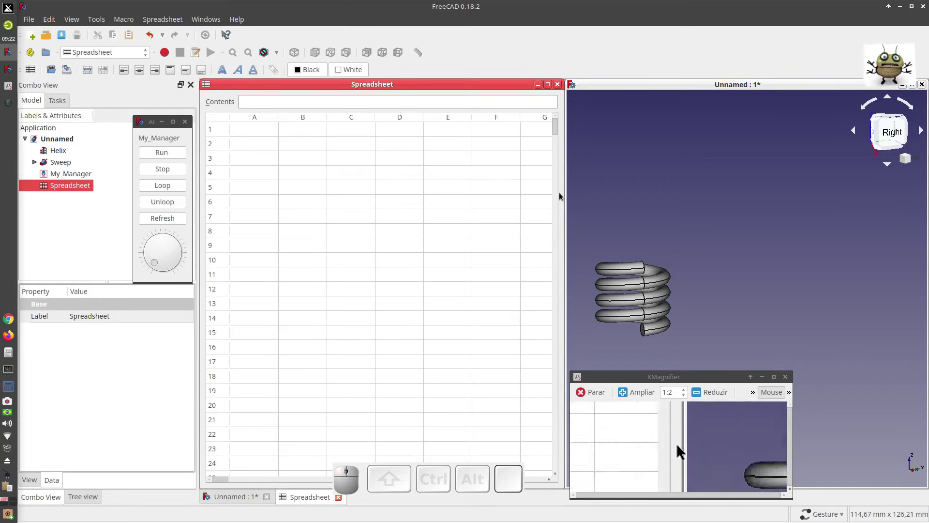
{"action": "left_click", "coordinate": [383, 89]}
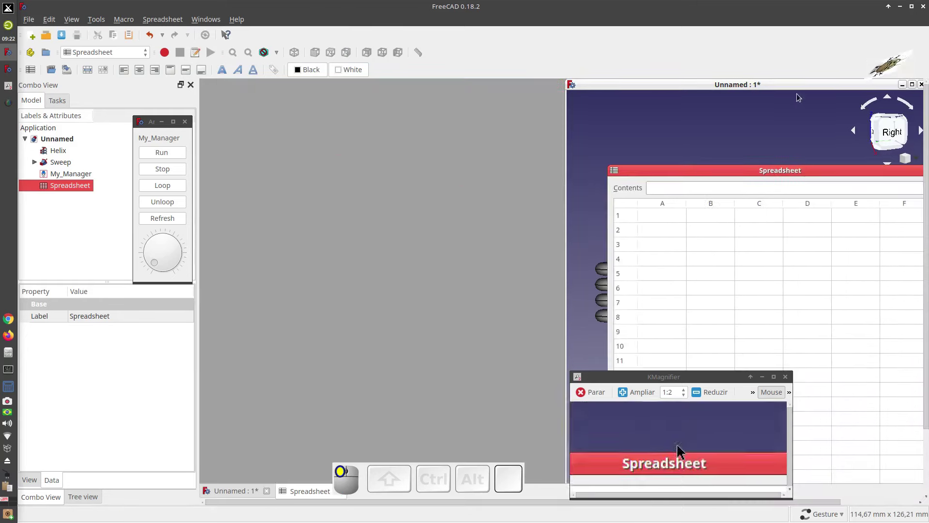
{"action": "left_click_drag", "start_coordinate": [727, 84], "coordinate": [627, 138]}
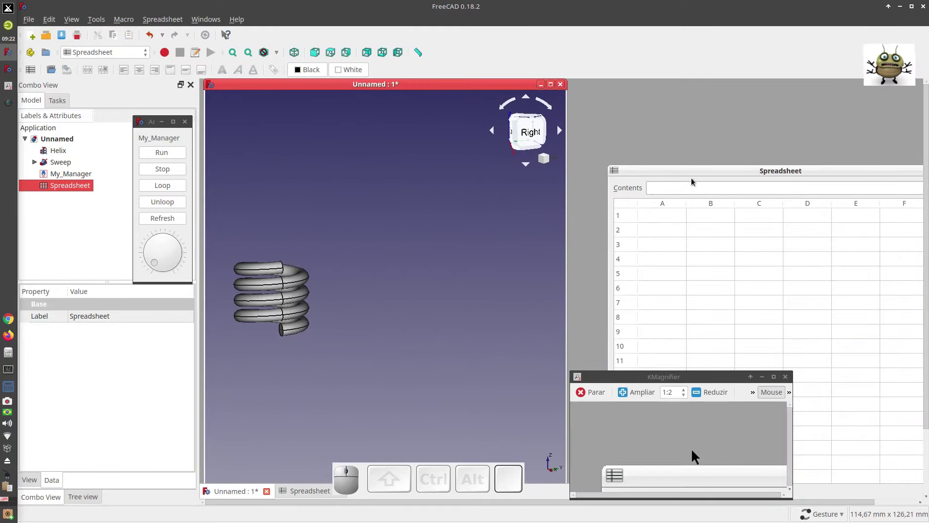
{"action": "left_click_drag", "start_coordinate": [695, 176], "coordinate": [646, 160]}
{"action": "left_click", "coordinate": [628, 138]}
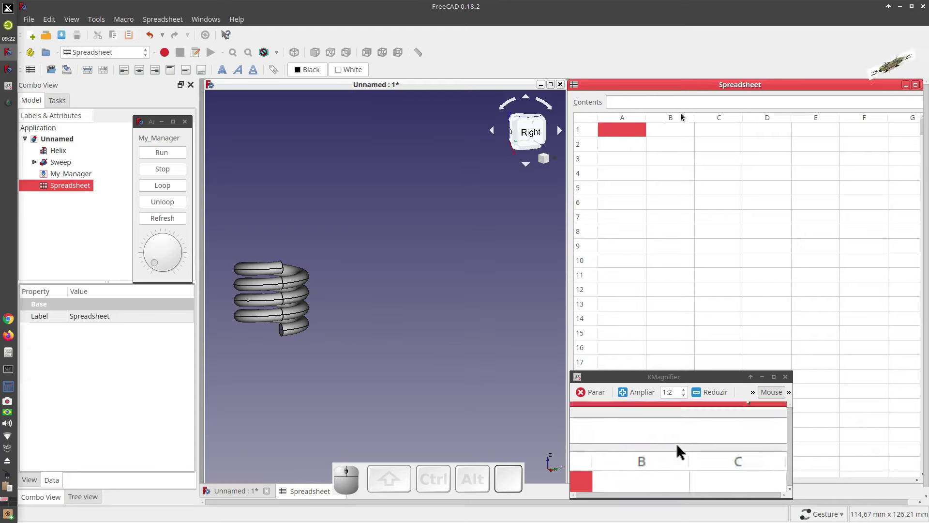
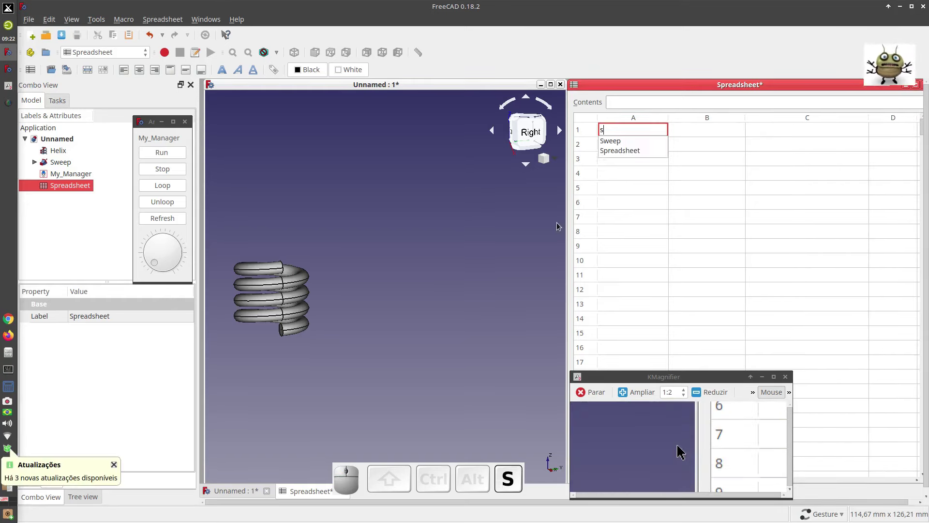
Label cells A1, A2, A3 with step, height and angle.
{"action": "key", "text": "p"}
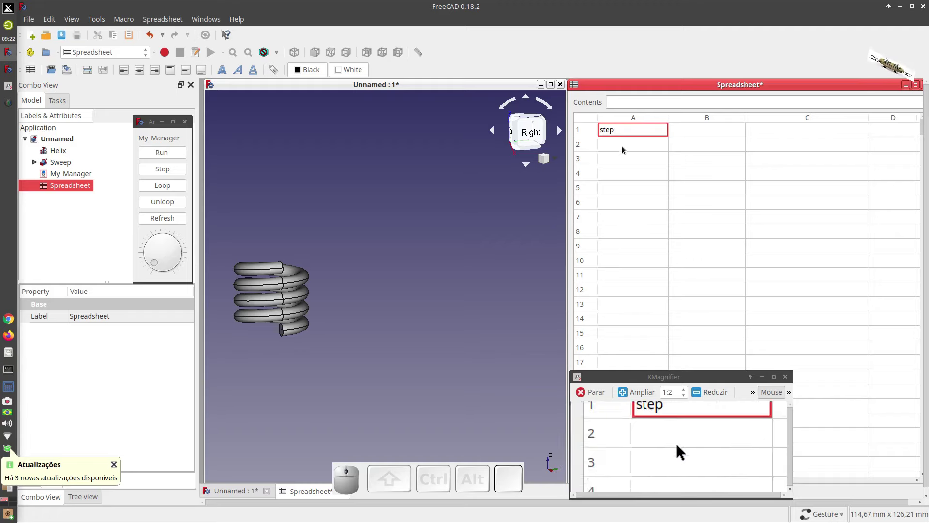
{"action": "left_click", "coordinate": [623, 148]}
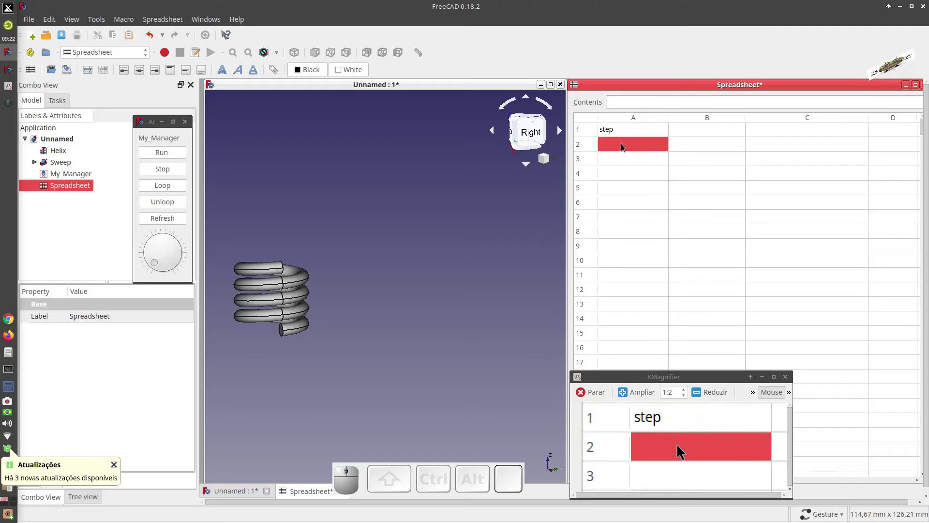
{"action": "key", "text": "t"}
{"action": "left_click", "coordinate": [626, 160]}
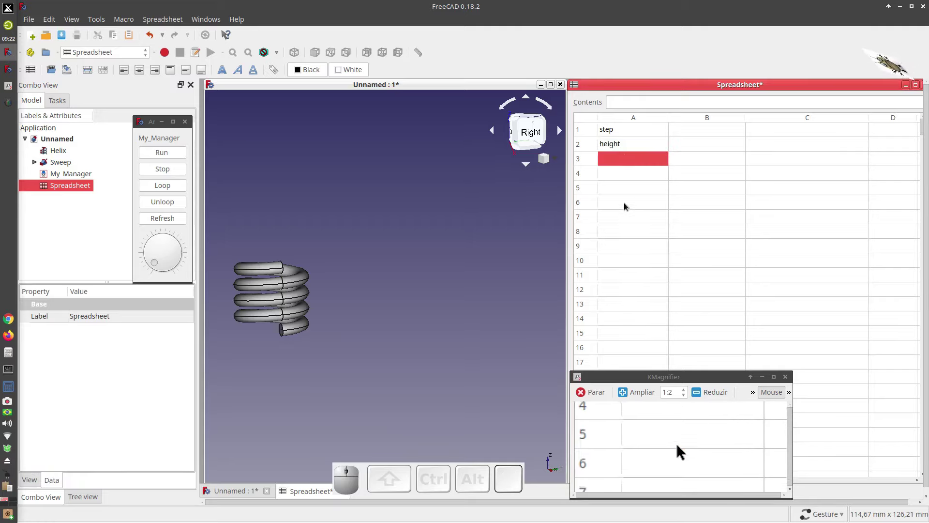
{"action": "key", "text": "a"}
{"action": "key", "text": "n"}
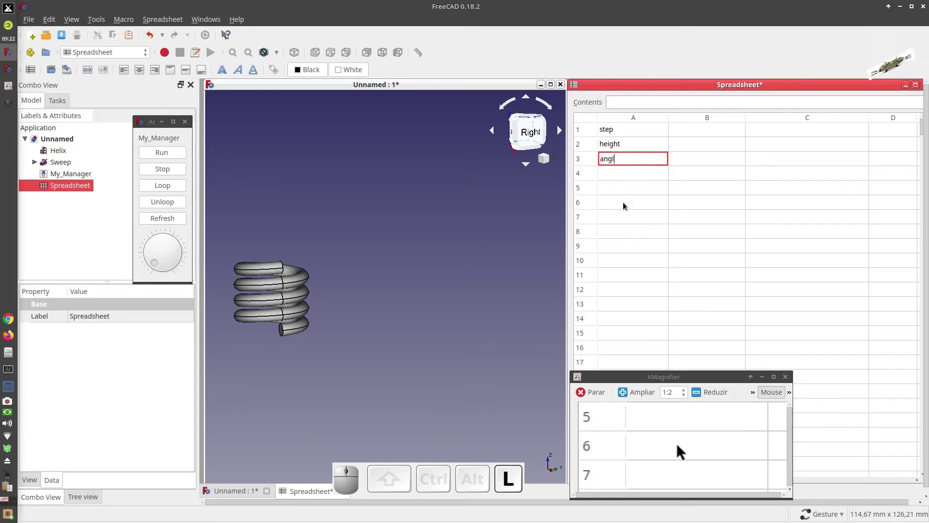
{"action": "left_click", "coordinate": [636, 186]}
Make cell C1 reference My_Manager.step, showing 3,00.
{"action": "left_click", "coordinate": [705, 132]}
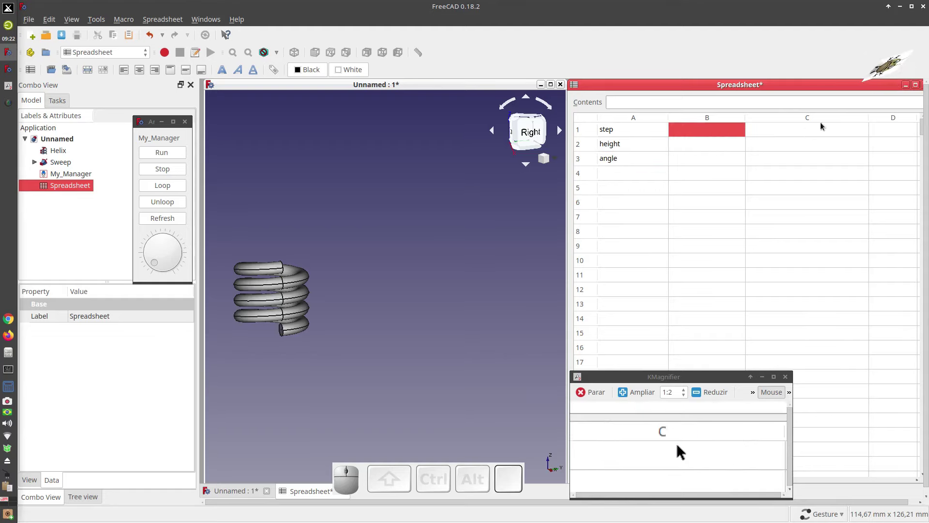
{"action": "left_click", "coordinate": [774, 132]}
{"action": "left_click", "coordinate": [773, 132]}
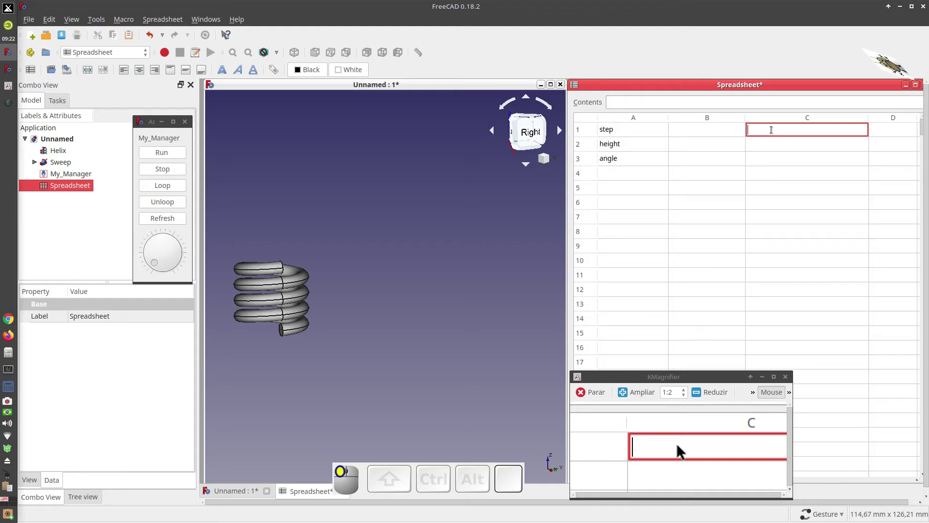
{"action": "key", "text": "m"}
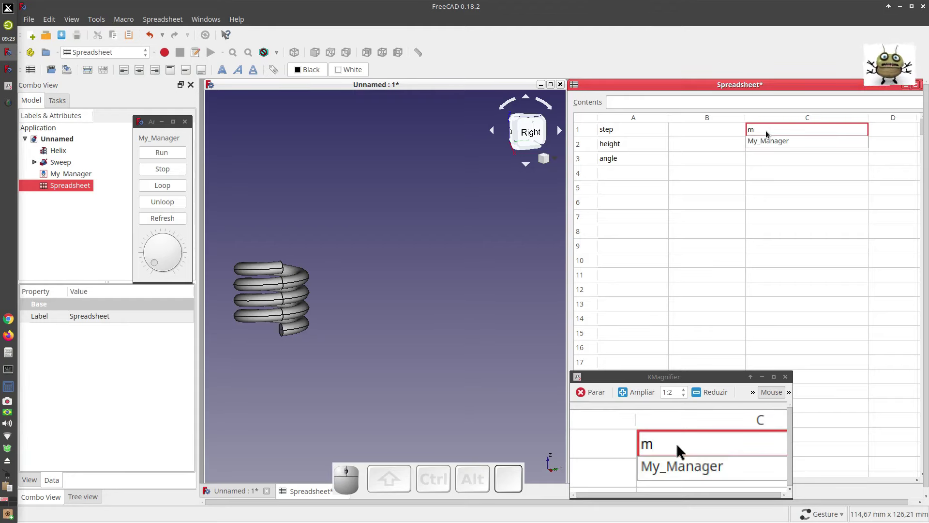
{"action": "left_click", "coordinate": [768, 141]}
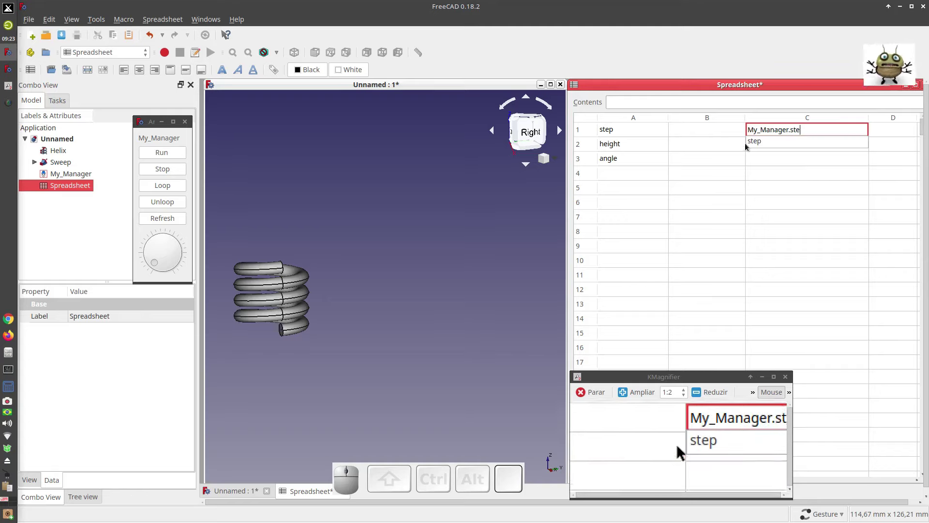
{"action": "left_click", "coordinate": [758, 146]}
{"action": "left_click", "coordinate": [770, 165]}
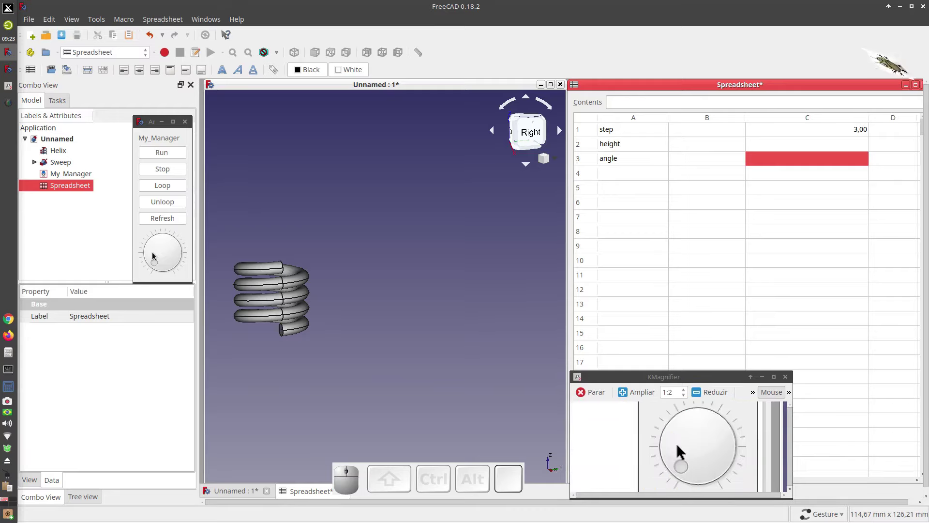
Enter the formula =5*C1/30 in the step cell B1.
{"action": "scroll", "scroll_direction": "up", "scroll_amount": 3}
{"action": "scroll", "scroll_direction": "down", "scroll_amount": 3}
{"action": "scroll", "scroll_direction": "up", "scroll_amount": 3}
{"action": "scroll", "scroll_direction": "down", "scroll_amount": 3}
{"action": "scroll", "scroll_direction": "up", "scroll_amount": 3}
{"action": "scroll", "scroll_direction": "down", "scroll_amount": 3}
{"action": "left_click", "coordinate": [686, 135]}
{"action": "left_click", "coordinate": [686, 135]}
{"action": "key", "text": "="}
{"action": "key", "text": "5"}
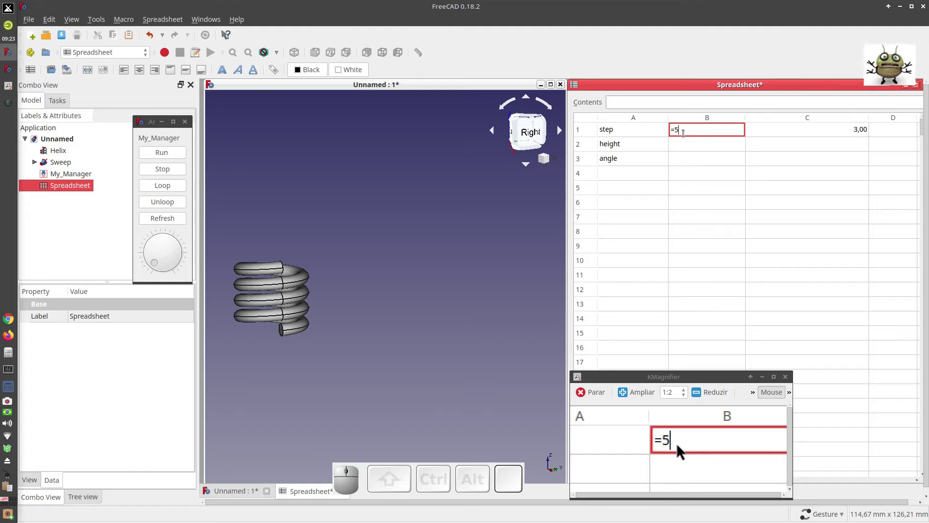
{"action": "key", "text": "KP_Multiply"}
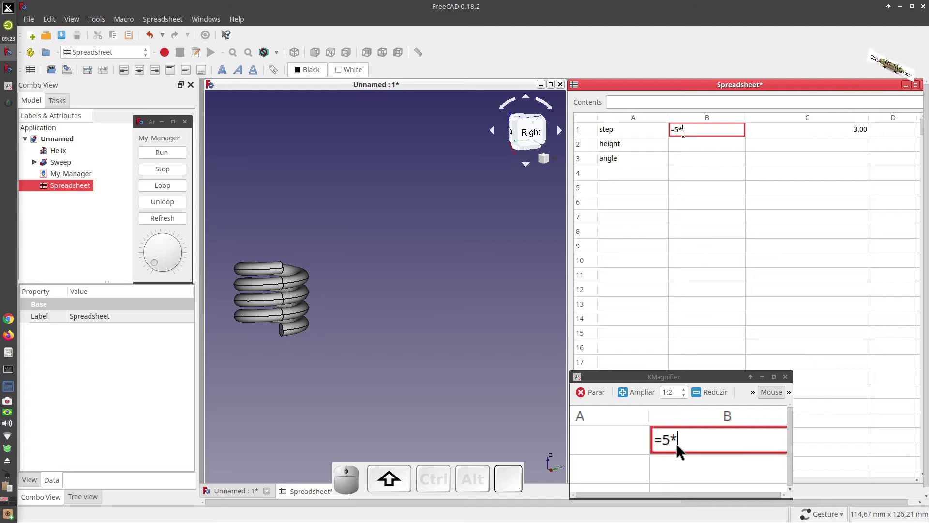
{"action": "key", "text": "shift+9"}
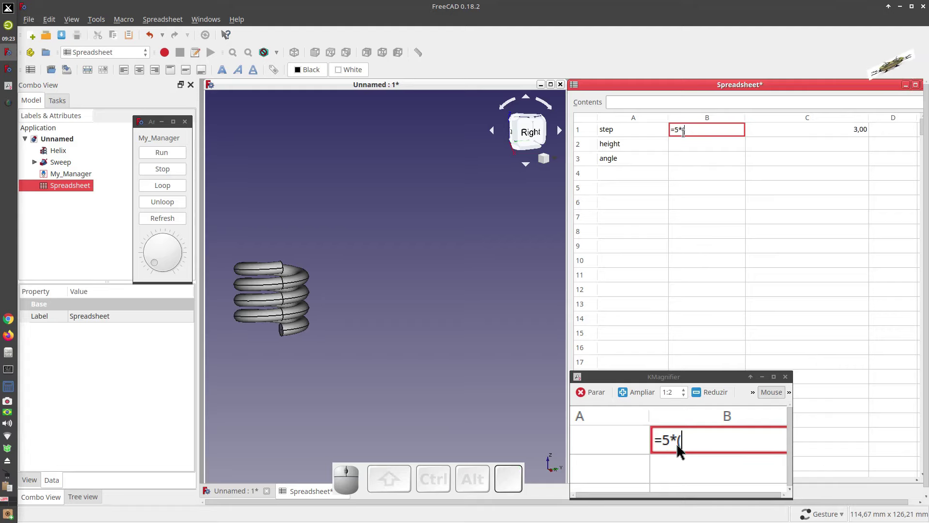
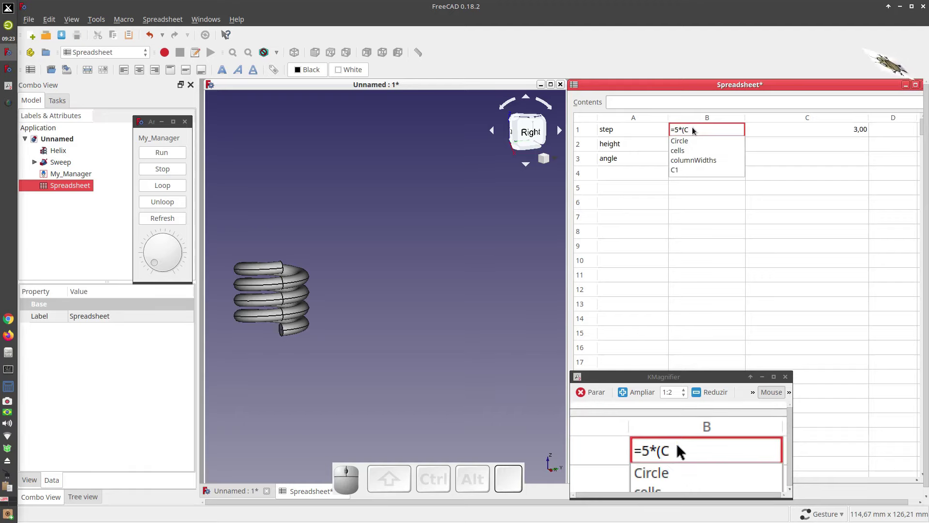
{"action": "left_click", "coordinate": [681, 169]}
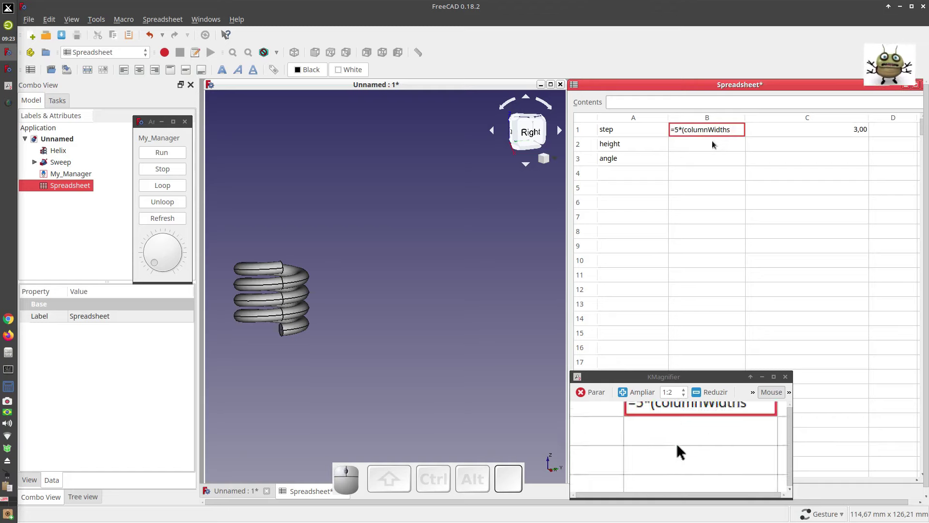
{"action": "key", "text": "BackSpace"}
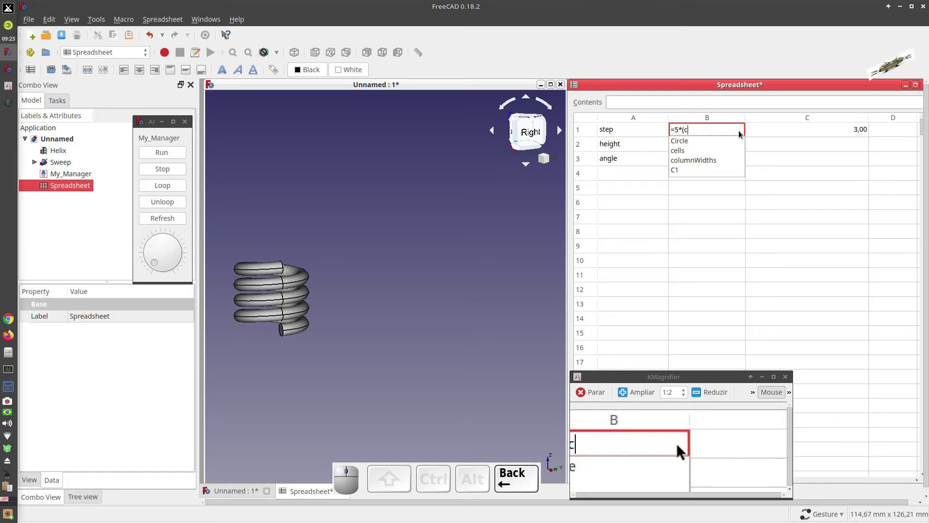
{"action": "left_click", "coordinate": [684, 172]}
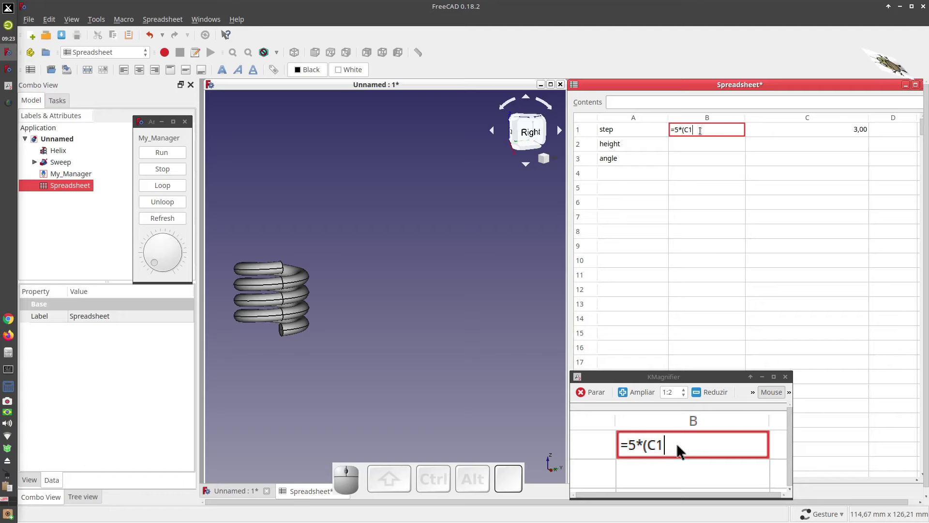
{"action": "key", "text": "/"}
{"action": "key", "text": "shift+0"}
{"action": "key", "text": "Return"}
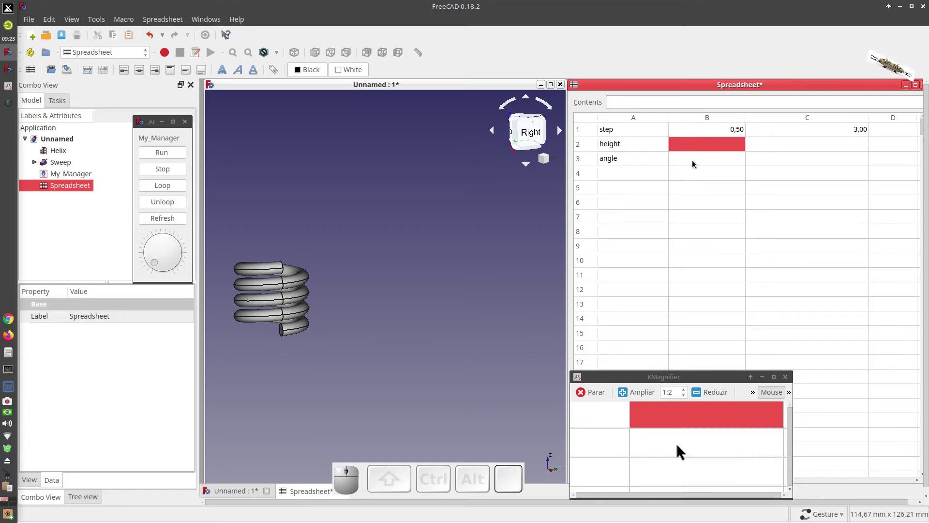
Correct B1 in the Contents bar to =5 * (1 + C1 / 30).
{"action": "left_click", "coordinate": [705, 134]}
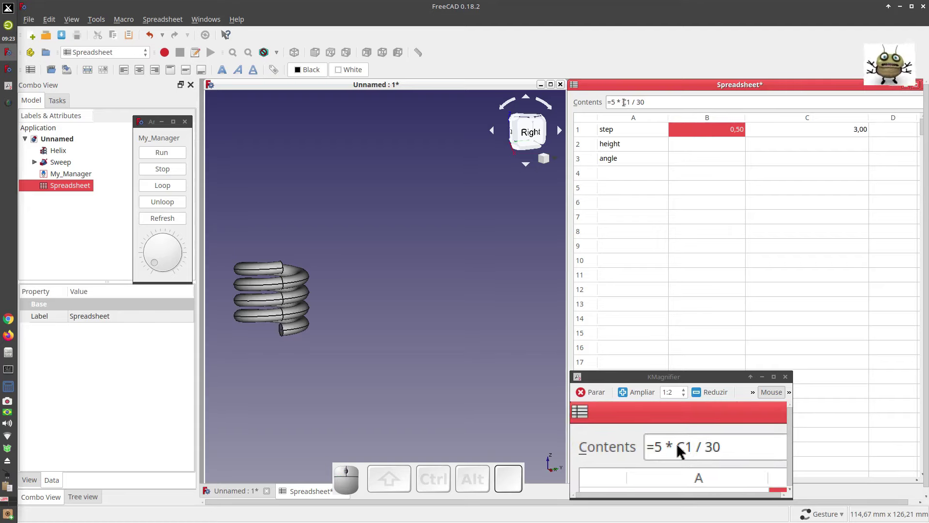
{"action": "left_click", "coordinate": [624, 103]}
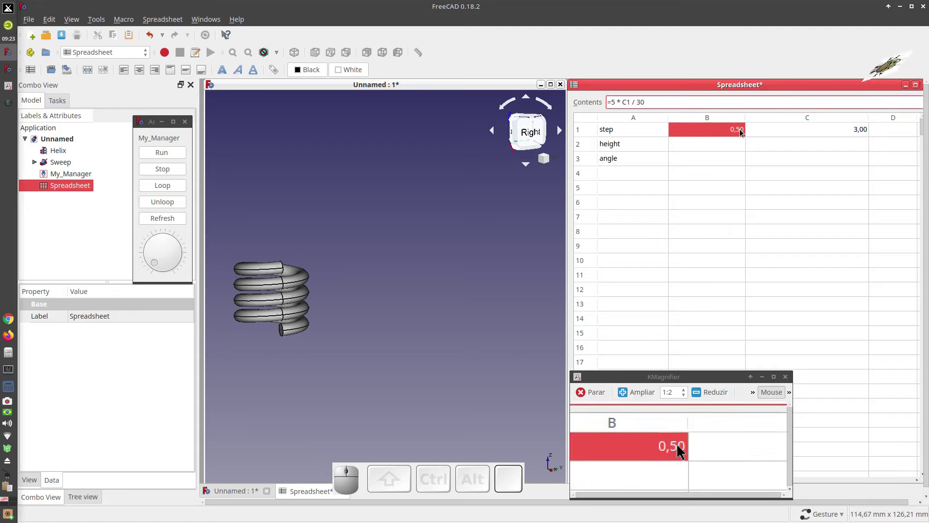
{"action": "key", "text": "shift+9"}
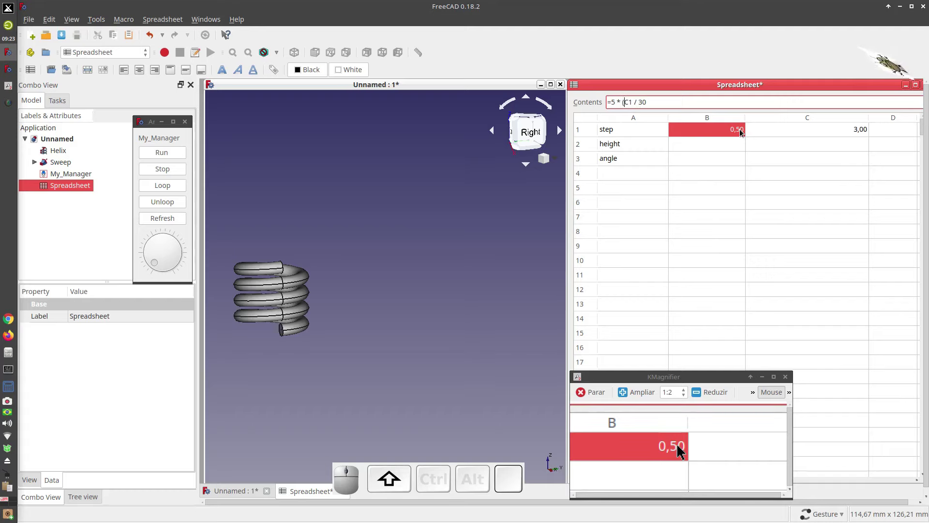
{"action": "key", "text": "1"}
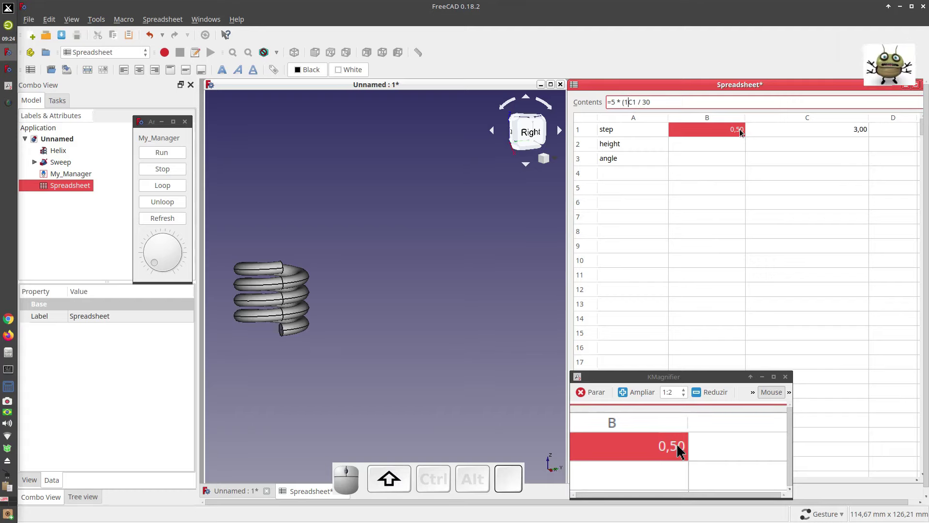
{"action": "key", "text": "shift+="}
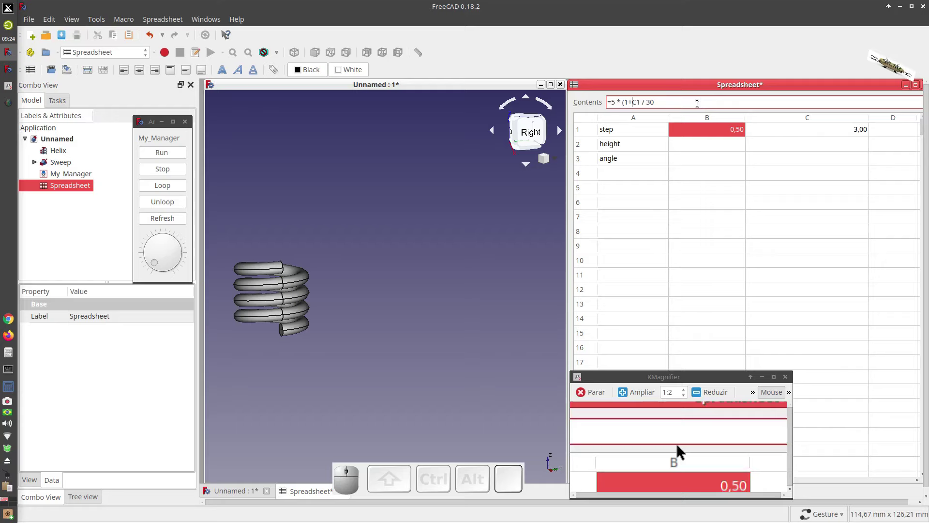
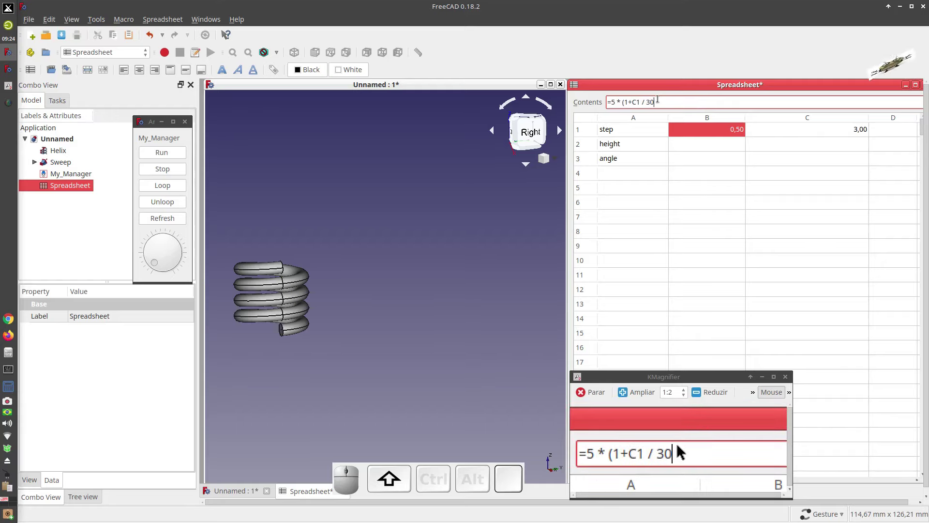
{"action": "key", "text": "shift+0"}
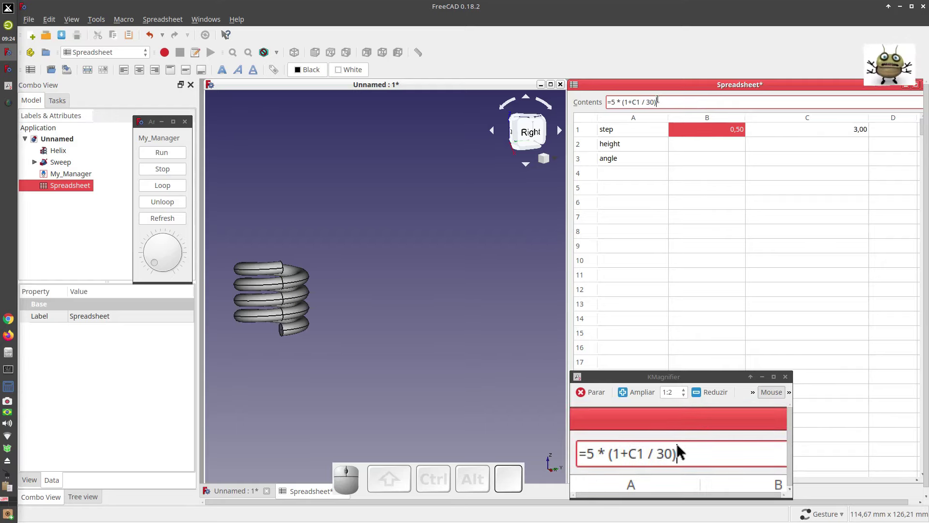
{"action": "key", "text": "Return"}
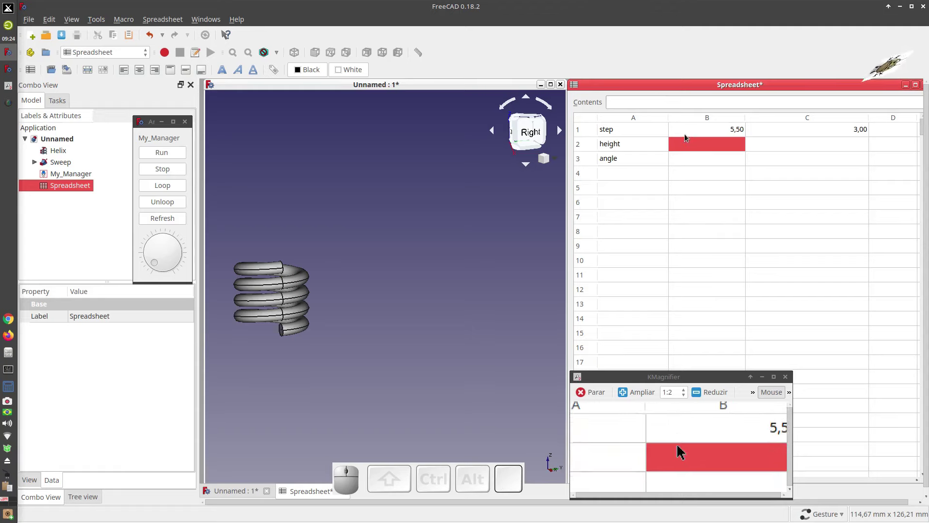
Copy the whole step formula from B1 for reuse.
{"action": "left_click", "coordinate": [688, 138]}
{"action": "scroll", "scroll_direction": "up", "scroll_amount": 3}
{"action": "scroll", "scroll_direction": "down", "scroll_amount": 3}
{"action": "scroll", "scroll_direction": "down", "scroll_amount": 3}
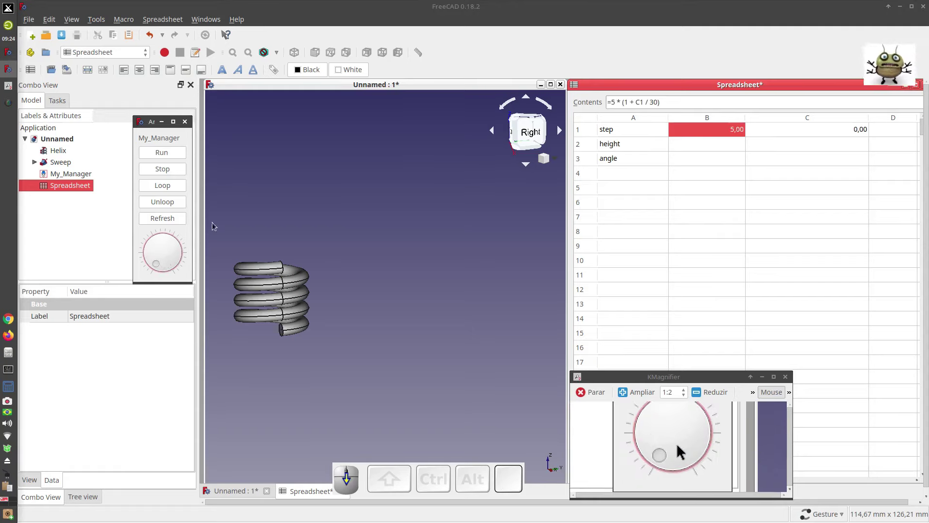
{"action": "left_click", "coordinate": [683, 451]}
{"action": "left_click_drag", "start_coordinate": [685, 453], "coordinate": [604, 103]}
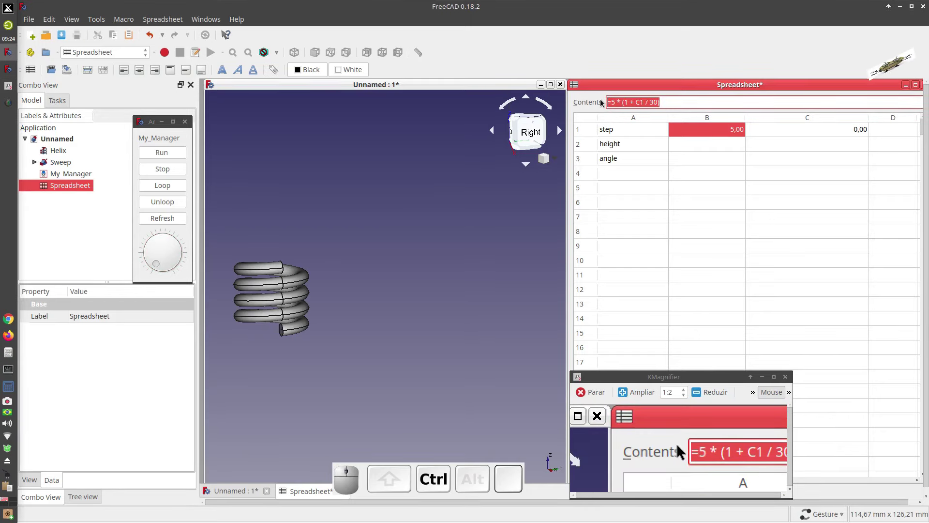
{"action": "key", "text": "ctrl+c"}
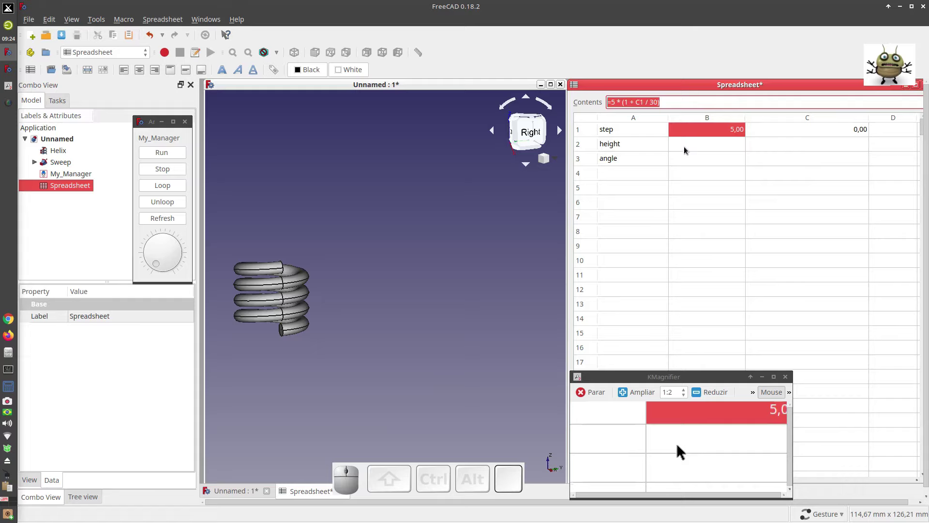
{"action": "left_click", "coordinate": [687, 150]}
Paste the formula into height cell B2 with base 20, giving 20,00.
{"action": "left_click", "coordinate": [687, 150]}
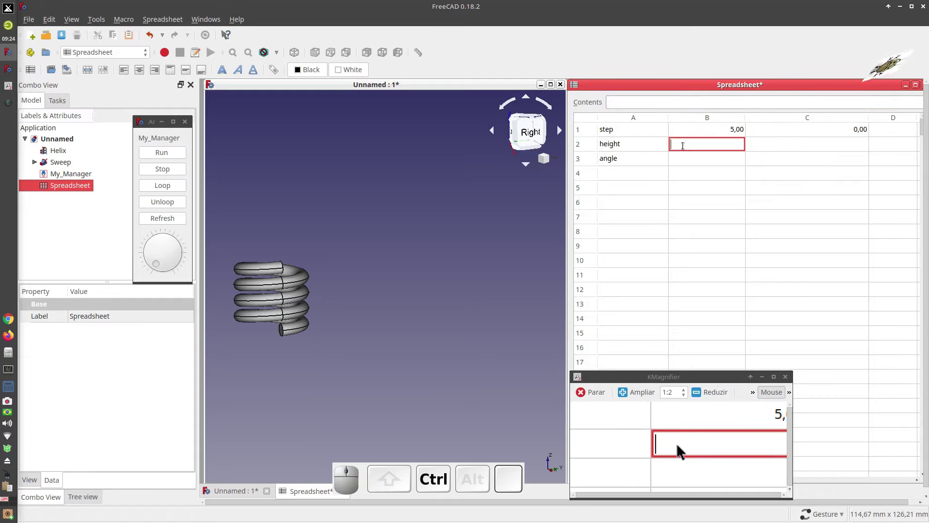
{"action": "key", "text": "ctrl+v"}
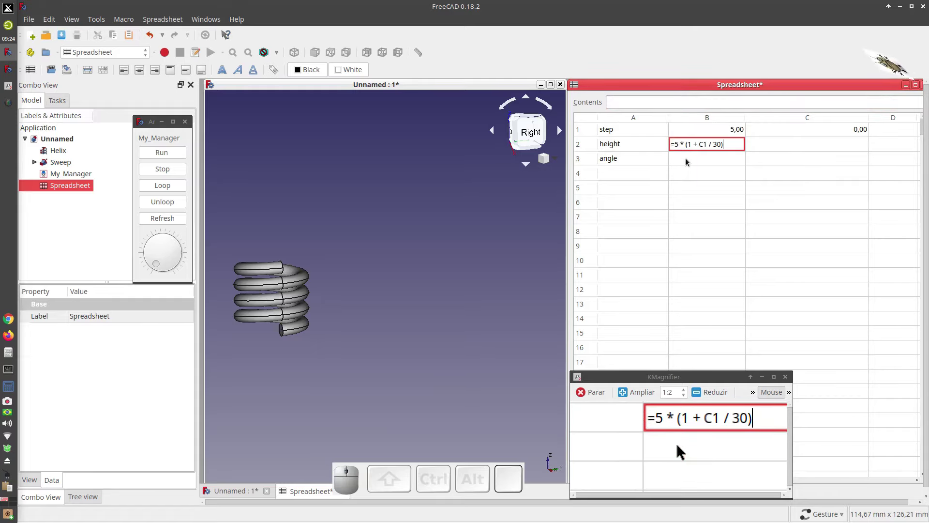
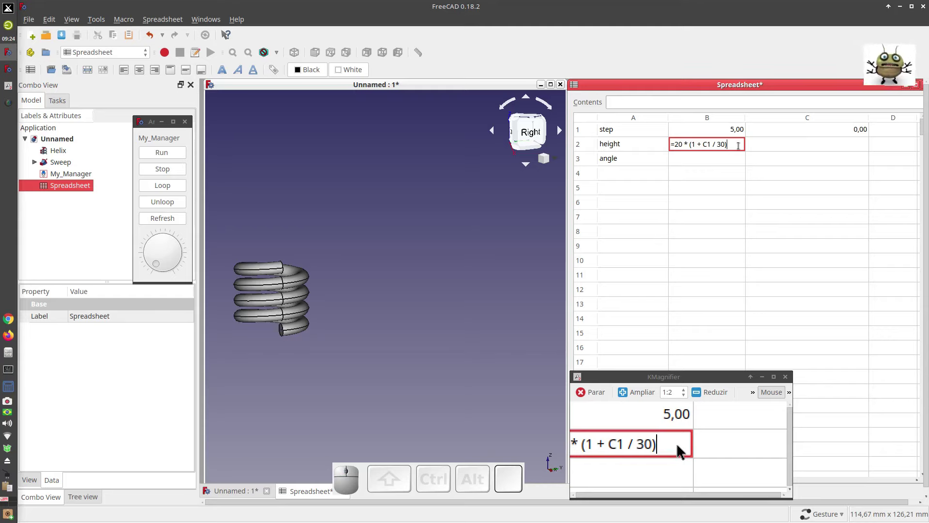
{"action": "key", "text": "Return"}
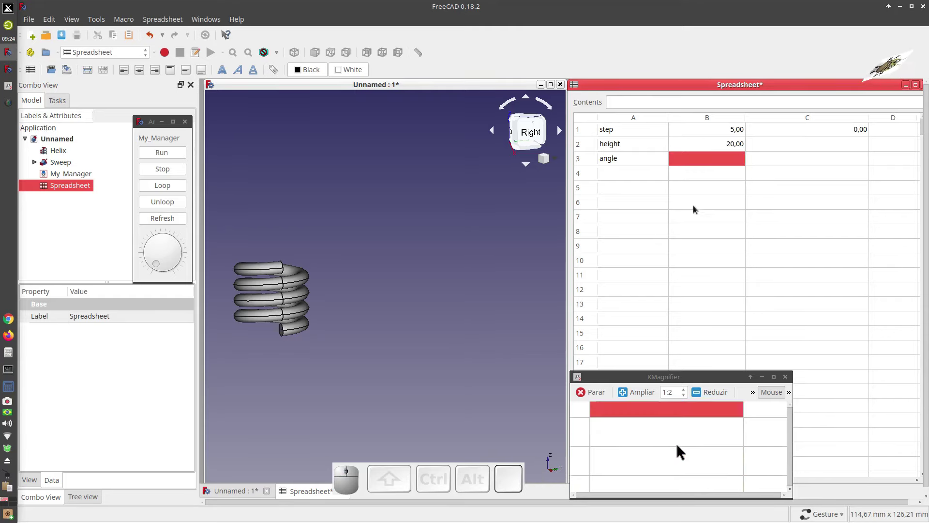
Paste the formula into the angle cell B3 via the context menu.
{"action": "left_click", "coordinate": [697, 178]}
{"action": "left_click", "coordinate": [696, 162]}
{"action": "left_click", "coordinate": [696, 162]}
{"action": "right_click", "coordinate": [696, 157]}
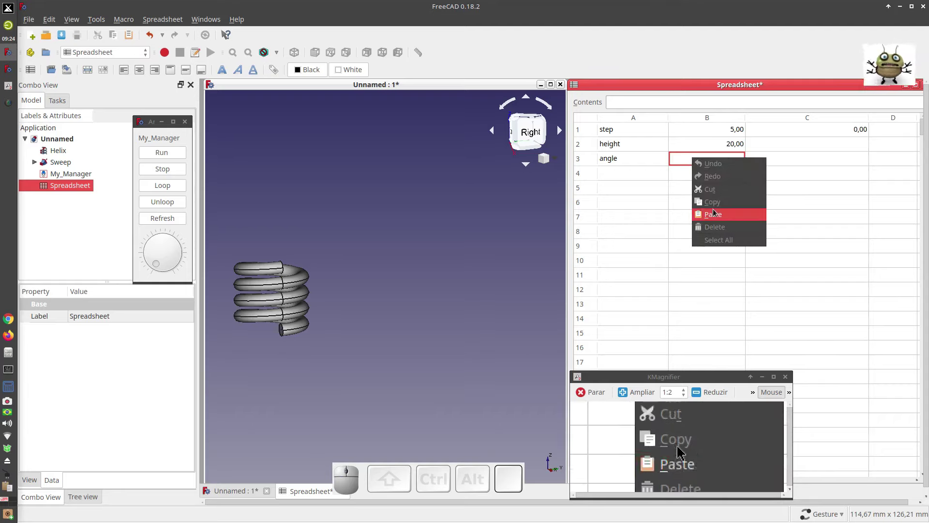
{"action": "left_click", "coordinate": [718, 211]}
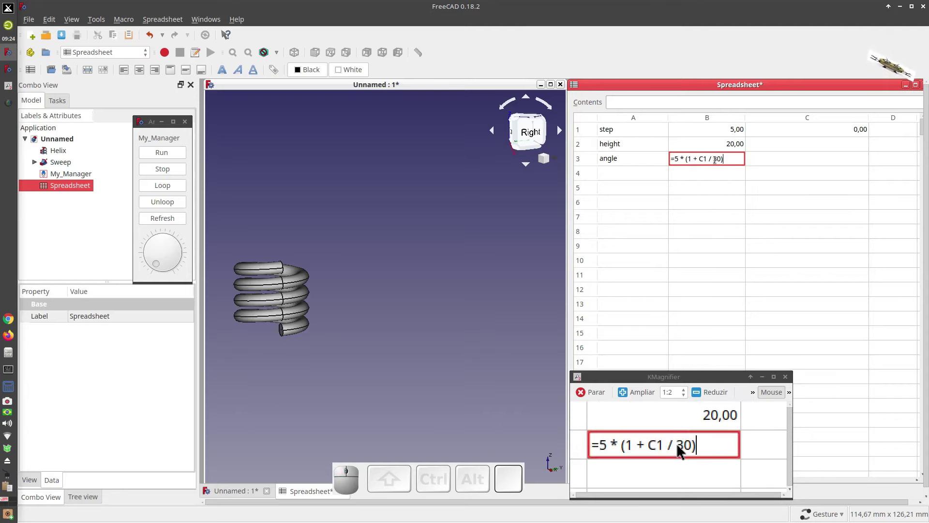
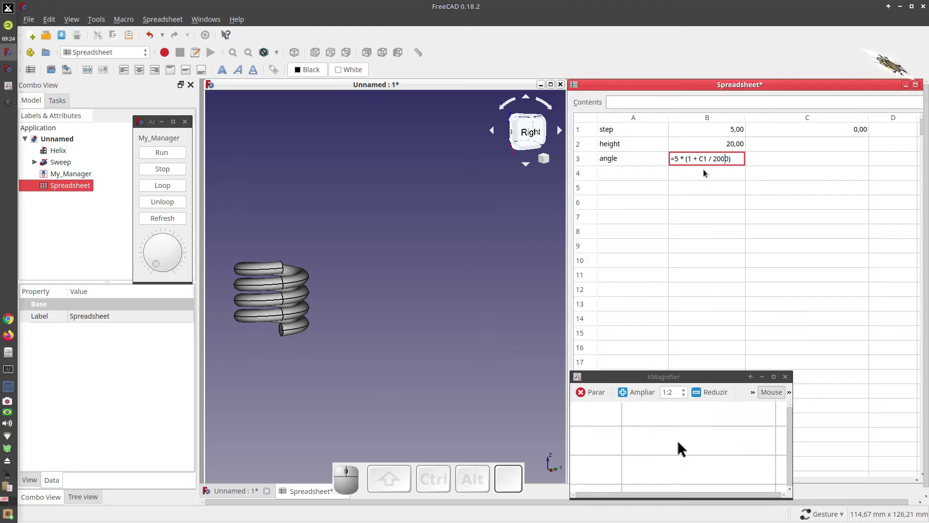
Commit B3, then read the Circle profile's current Placement Angle under Sweep.
{"action": "left_click", "coordinate": [706, 175]}
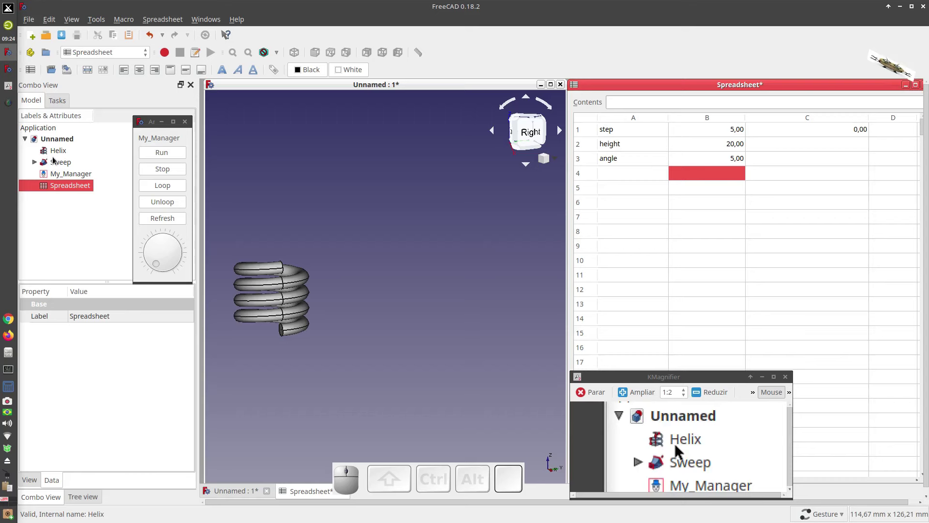
{"action": "left_click", "coordinate": [38, 165]}
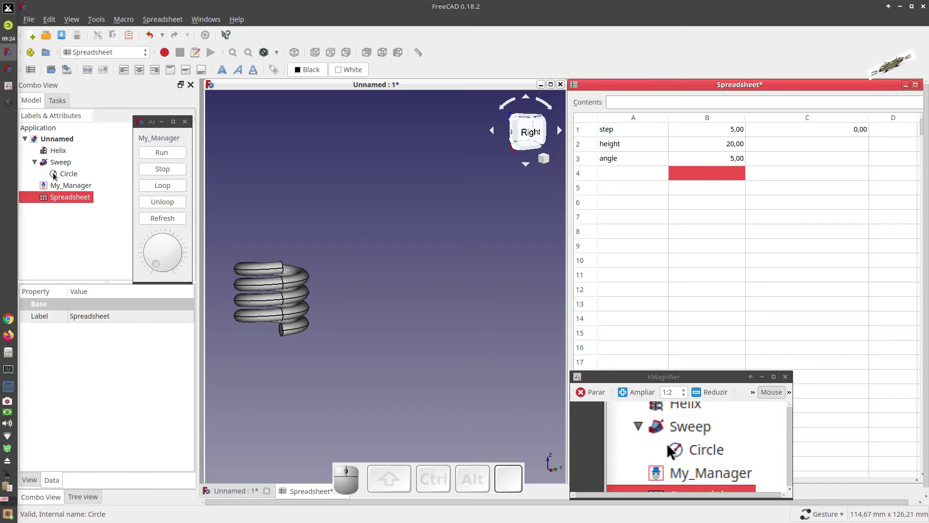
{"action": "left_click", "coordinate": [59, 176]}
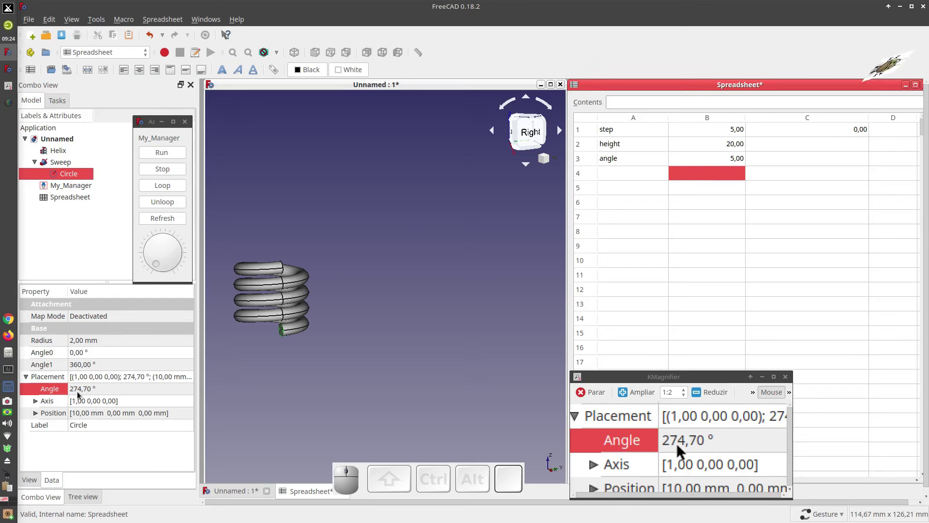
{"action": "left_click", "coordinate": [80, 395]}
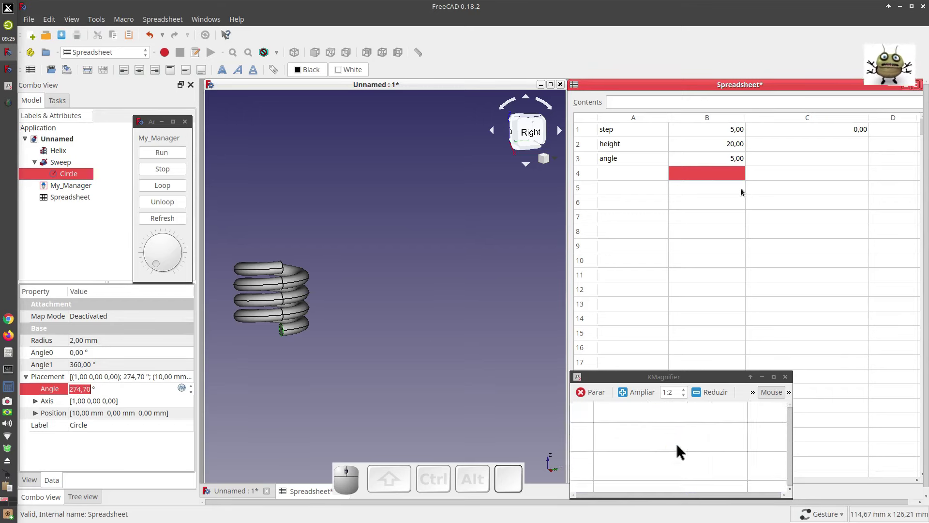
Change the B3 formula's base to 274.7 so the angle cell shows 274,70.
{"action": "left_click", "coordinate": [738, 160]}
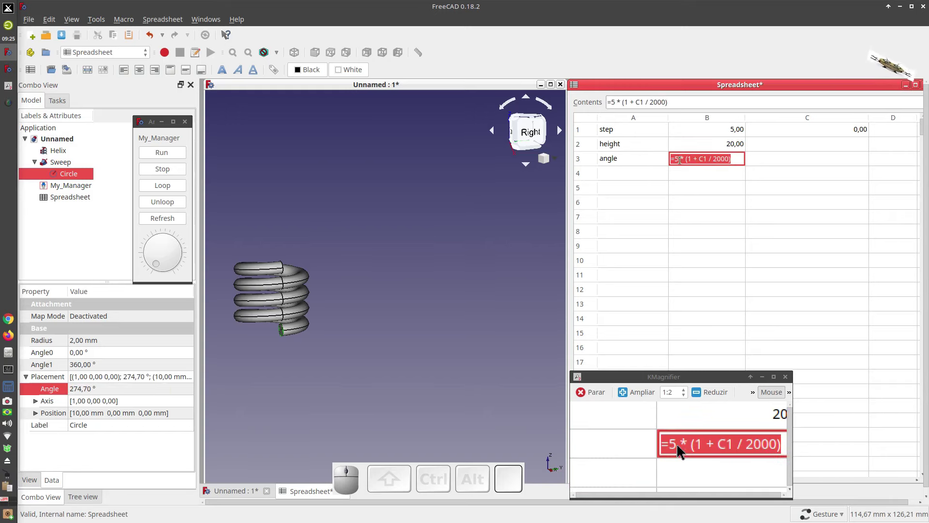
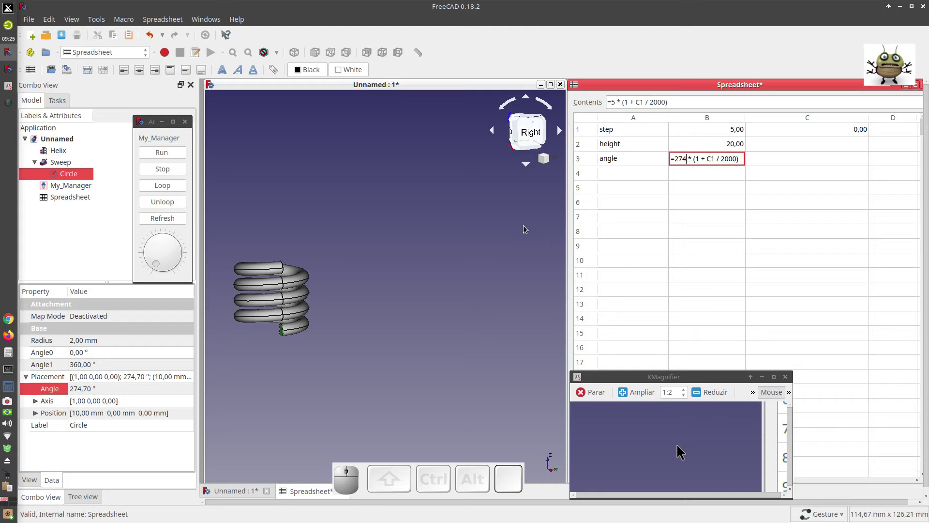
{"action": "key", "text": "Return"}
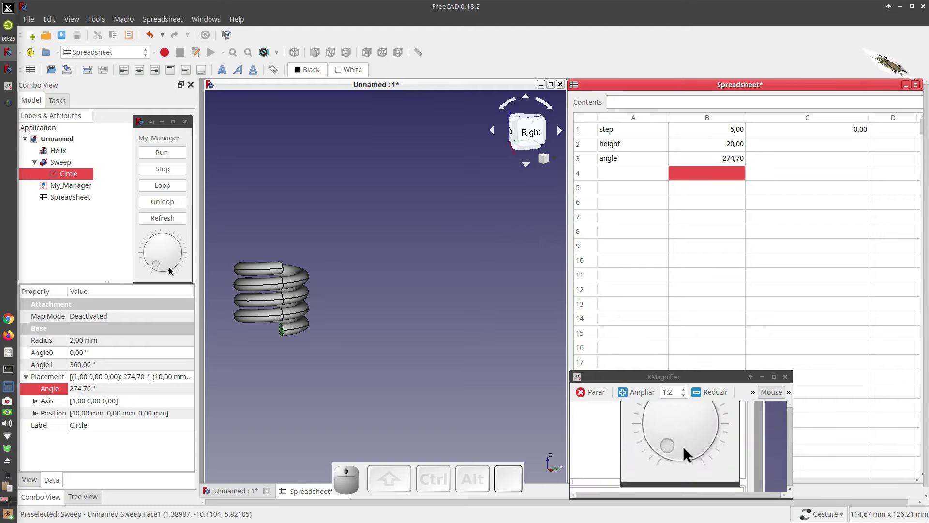
{"action": "scroll", "scroll_direction": "up", "scroll_amount": 3}
{"action": "scroll", "scroll_direction": "down", "scroll_amount": 3}
{"action": "scroll", "scroll_direction": "up", "scroll_amount": 3}
{"action": "scroll", "scroll_direction": "up", "scroll_amount": 3}
{"action": "scroll", "scroll_direction": "down", "scroll_amount": 3}
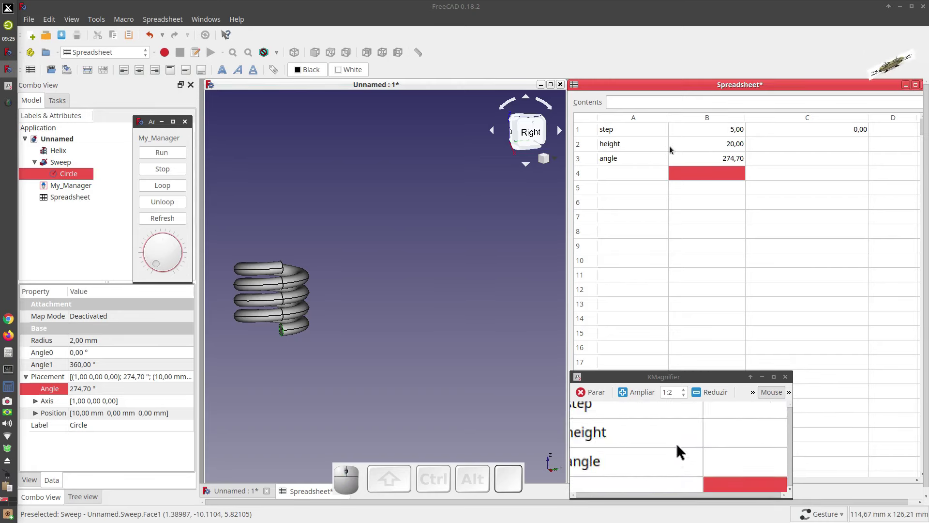
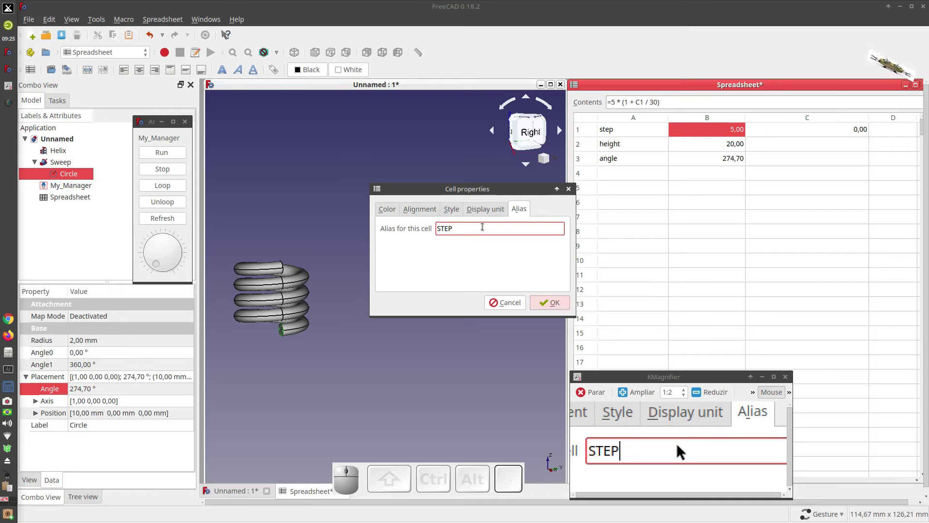
Retype B1's alias as lowercase 'step' and correct the spelling of B2's 'height' alias.
{"action": "key", "text": "Caps_Lock"}
{"action": "key", "text": "BackSpace"}
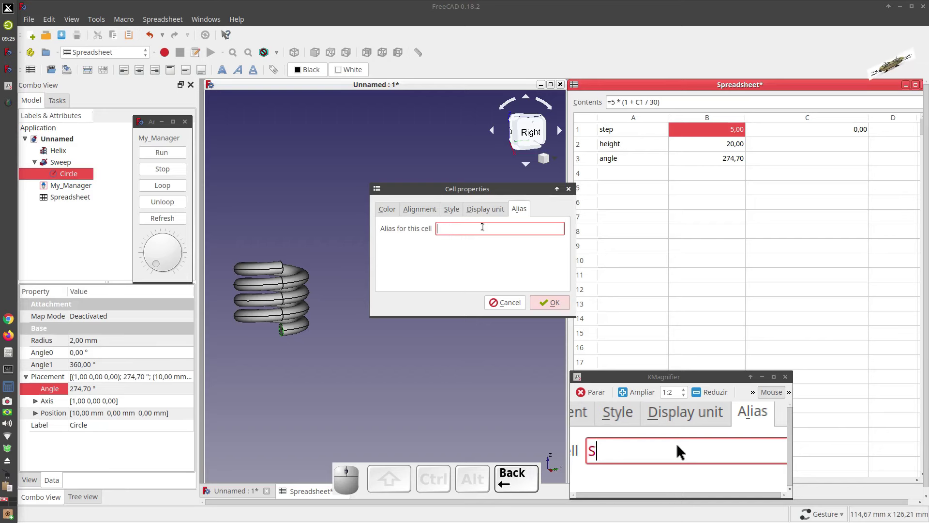
{"action": "key", "text": "BackSpace"}
{"action": "key", "text": "s"}
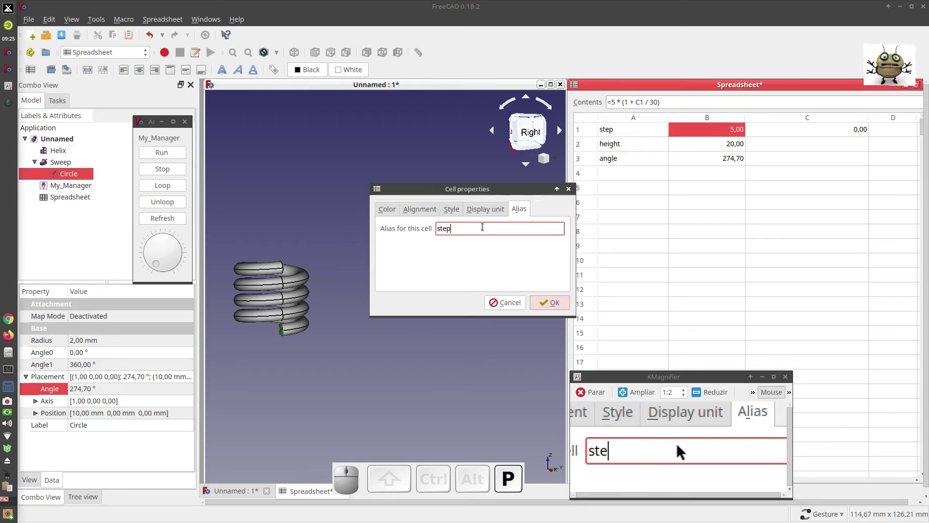
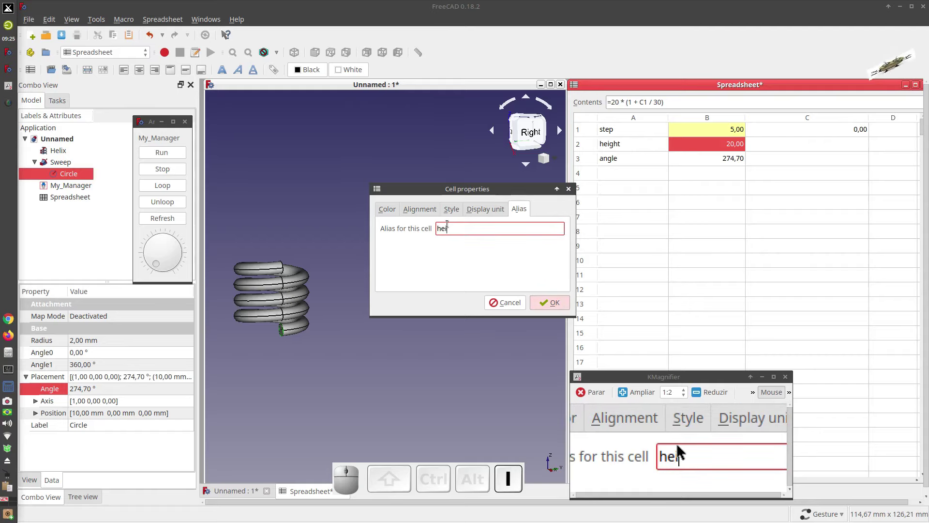
{"action": "key", "text": "g"}
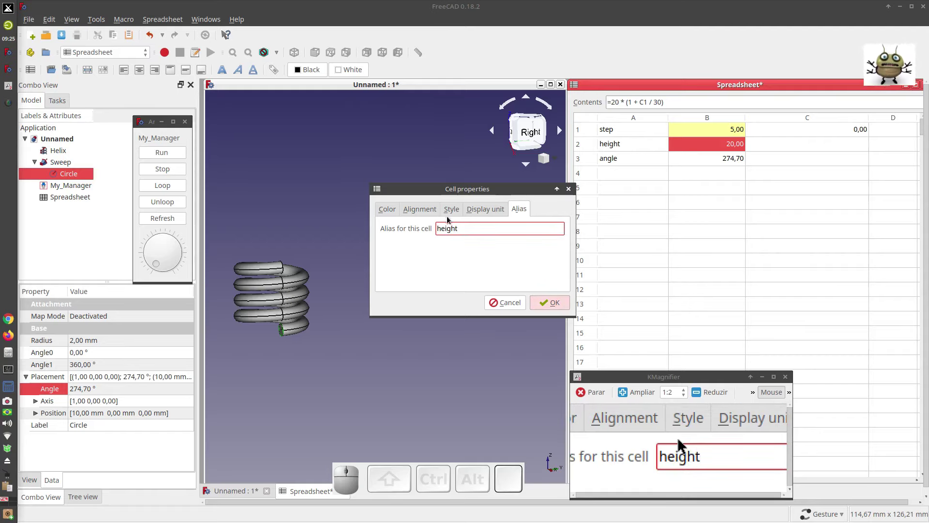
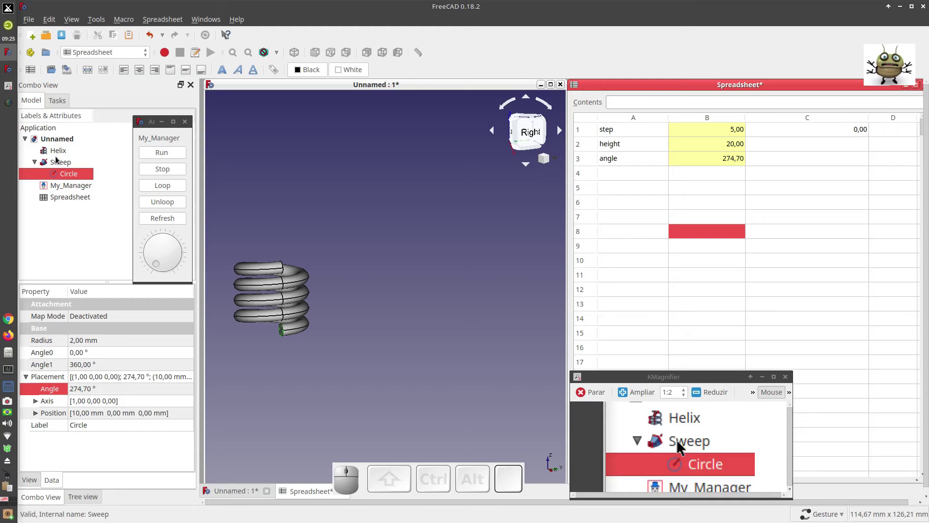
Bind the Helix Pitch to the expression Spreadsheet.step (5 mm).
{"action": "left_click", "coordinate": [61, 153]}
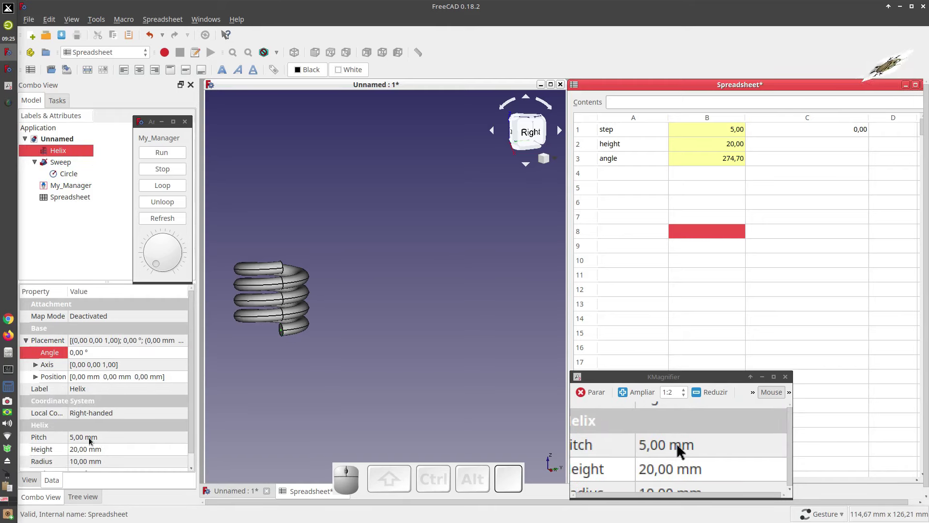
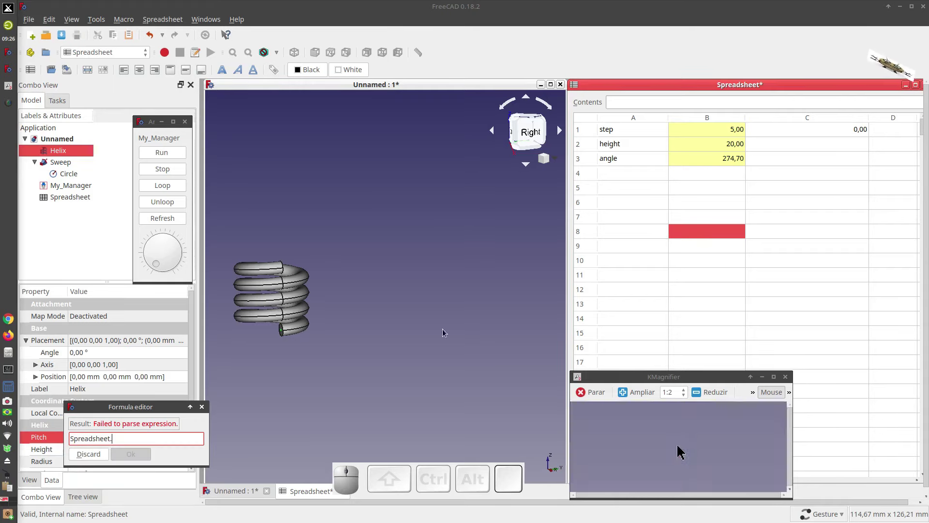
{"action": "key", "text": "s"}
{"action": "key", "text": "t"}
{"action": "key", "text": "e"}
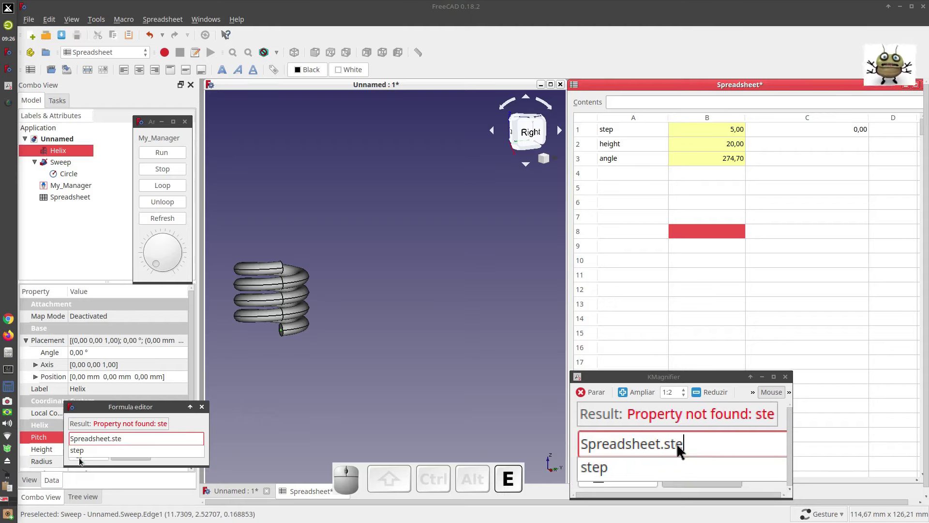
{"action": "left_click", "coordinate": [82, 453]}
{"action": "left_click", "coordinate": [136, 457]}
Bind the Helix Height to the expression Spreadsheet.height (20 mm).
{"action": "left_click", "coordinate": [106, 455]}
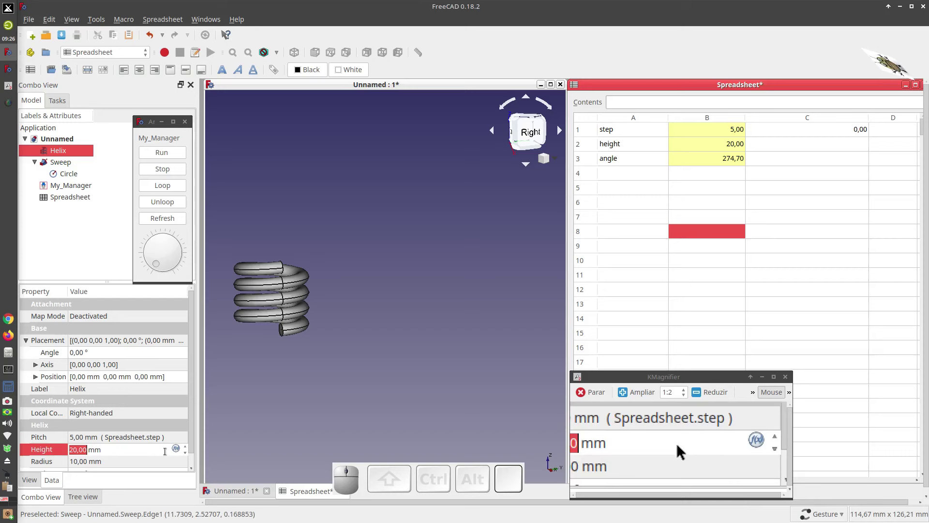
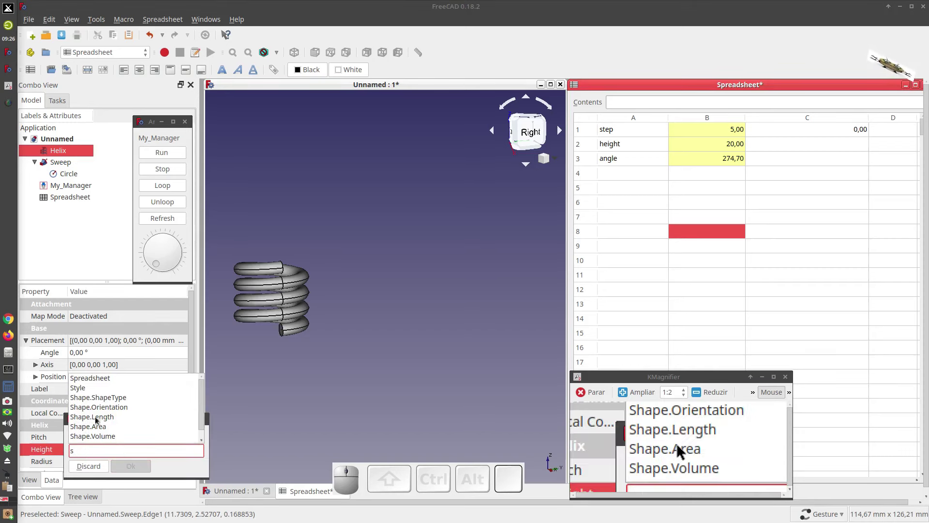
{"action": "left_click", "coordinate": [107, 384]}
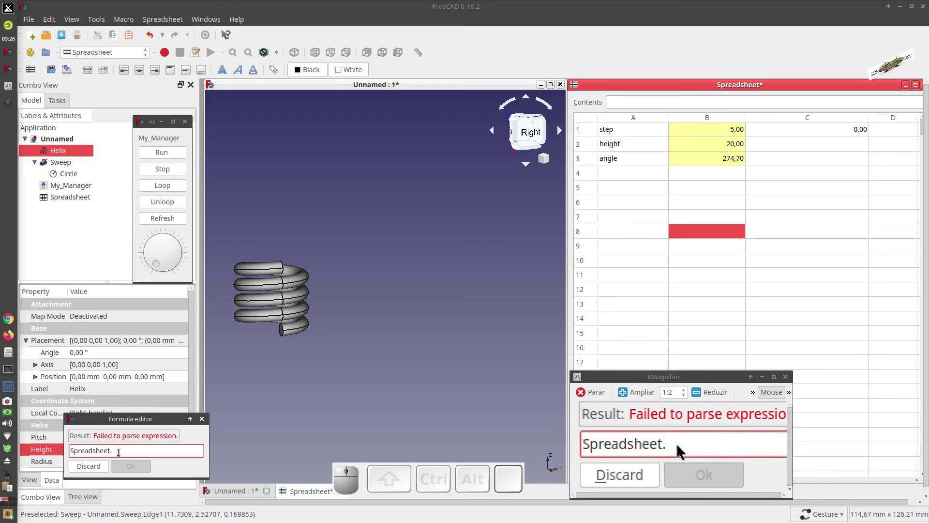
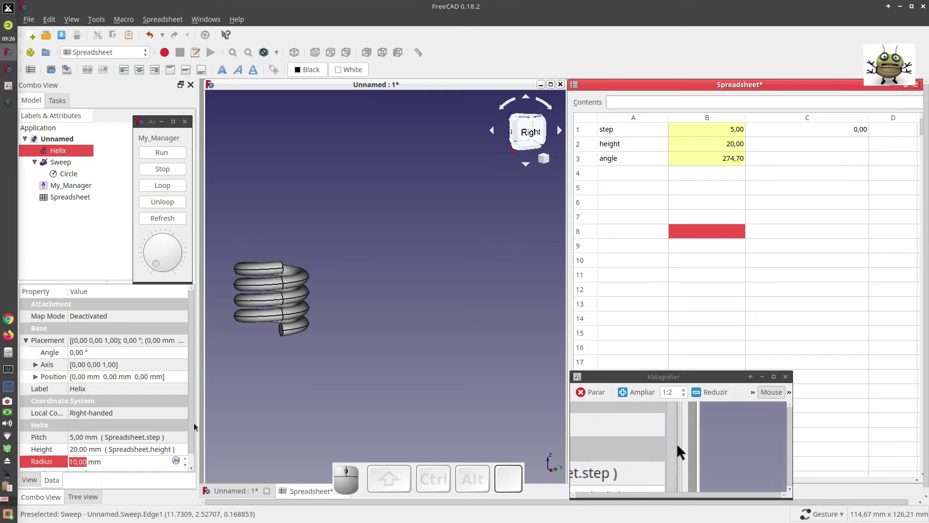
{"action": "left_click_drag", "start_coordinate": [194, 417], "coordinate": [86, 170]}
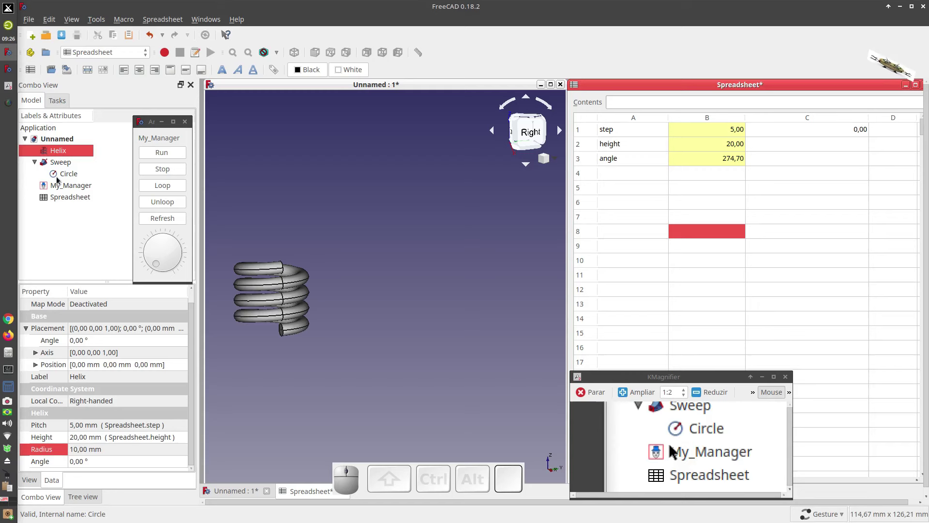
Bind the Circle profile's Placement Angle to Spreadsheet.angle (274,70°) and deselect the model.
{"action": "left_click", "coordinate": [64, 180]}
{"action": "left_click", "coordinate": [31, 382]}
{"action": "left_click", "coordinate": [87, 392]}
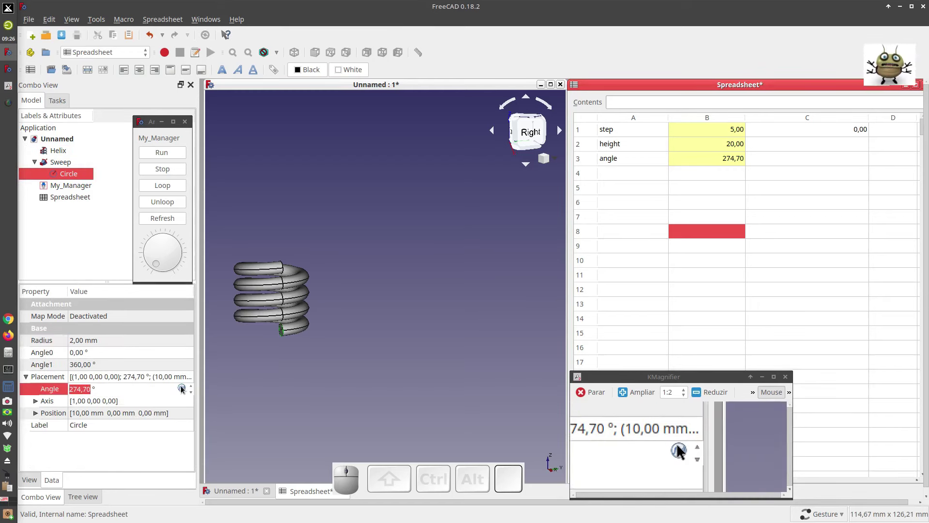
{"action": "left_click", "coordinate": [184, 390]}
{"action": "key", "text": "s"}
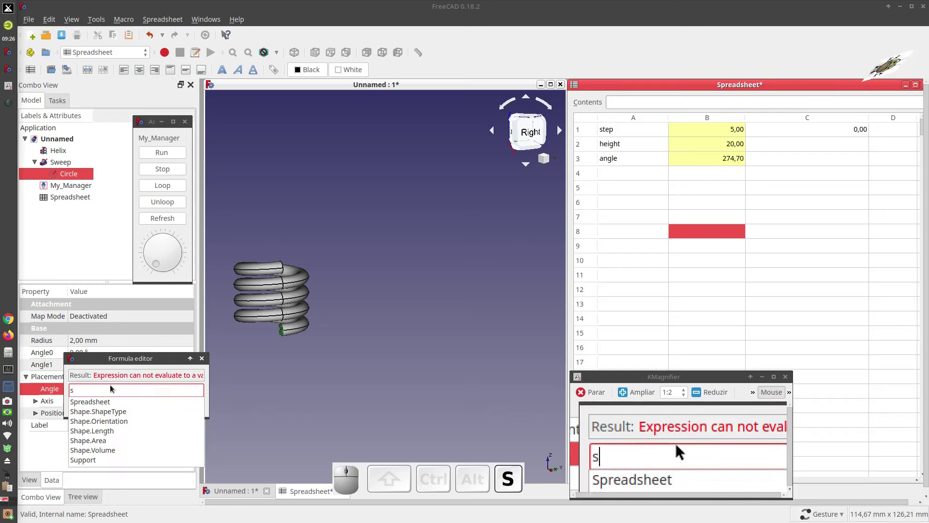
{"action": "left_click", "coordinate": [110, 405]}
{"action": "key", "text": "a"}
{"action": "key", "text": "n"}
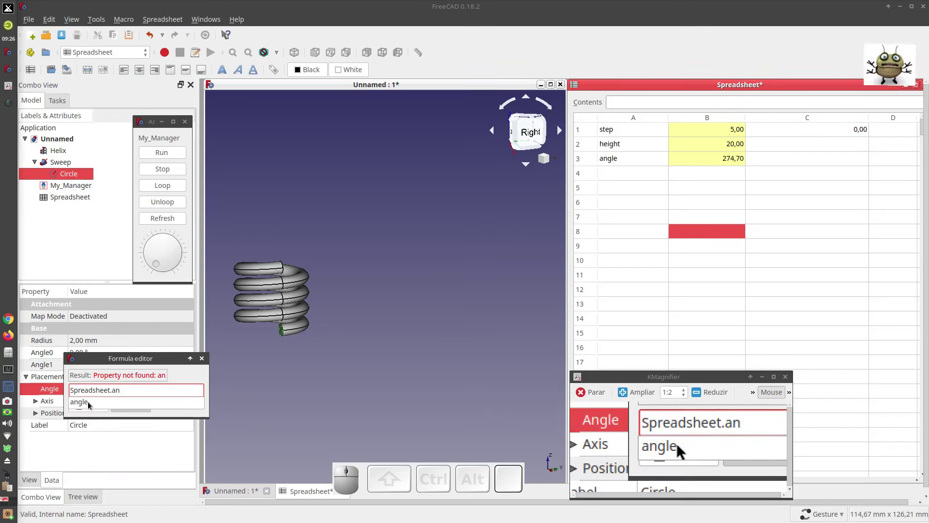
{"action": "left_click", "coordinate": [92, 406]}
{"action": "left_click", "coordinate": [139, 409]}
{"action": "left_click", "coordinate": [225, 380]}
{"action": "scroll", "scroll_direction": "down", "scroll_amount": 3}
{"action": "scroll", "scroll_direction": "up", "scroll_amount": 3}
{"action": "scroll", "scroll_direction": "up", "scroll_amount": 3}
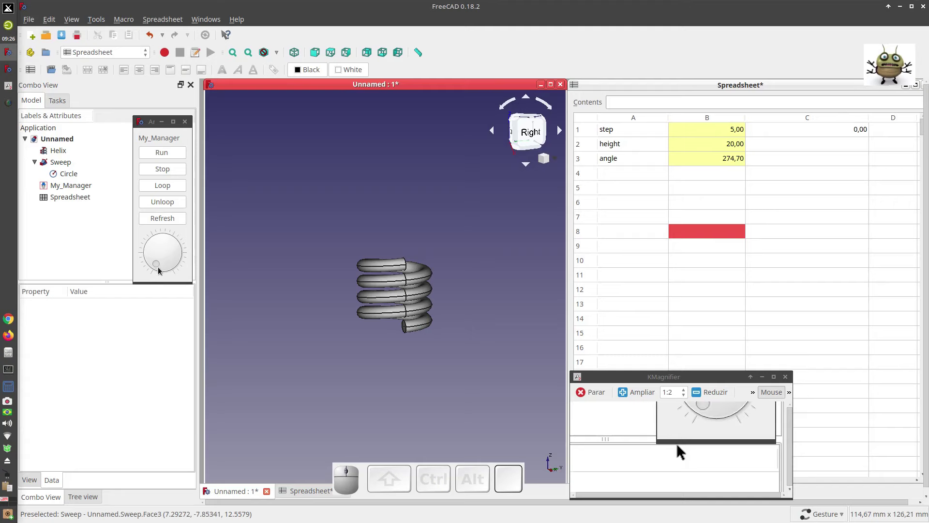
Zoom the spring into an isometric view and start the animation from My_Manager.
{"action": "scroll", "scroll_direction": "up", "scroll_amount": 3}
{"action": "scroll", "scroll_direction": "up", "scroll_amount": 3}
{"action": "scroll", "scroll_direction": "up", "scroll_amount": 3}
{"action": "scroll", "scroll_direction": "up", "scroll_amount": 3}
{"action": "scroll", "scroll_direction": "up", "scroll_amount": 3}
{"action": "scroll", "scroll_direction": "down", "scroll_amount": 3}
{"action": "scroll", "scroll_direction": "up", "scroll_amount": 3}
{"action": "scroll", "scroll_direction": "up", "scroll_amount": 3}
{"action": "scroll", "scroll_direction": "up", "scroll_amount": 3}
{"action": "scroll", "scroll_direction": "up", "scroll_amount": 3}
{"action": "scroll", "scroll_direction": "down", "scroll_amount": 3}
{"action": "scroll", "scroll_direction": "down", "scroll_amount": 3}
{"action": "scroll", "scroll_direction": "down", "scroll_amount": 3}
{"action": "scroll", "scroll_direction": "down", "scroll_amount": 3}
{"action": "left_click", "coordinate": [352, 256]}
{"action": "key", "text": "0"}
{"action": "left_click", "coordinate": [162, 156]}
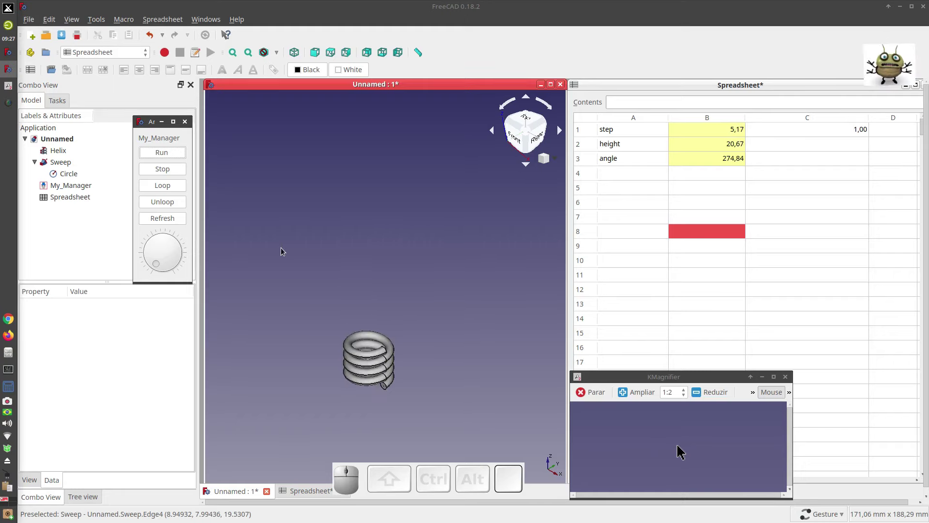
Watch the stretching spring from the front, top and right views while it animates.
{"action": "left_click", "coordinate": [433, 361]}
{"action": "key", "text": "1"}
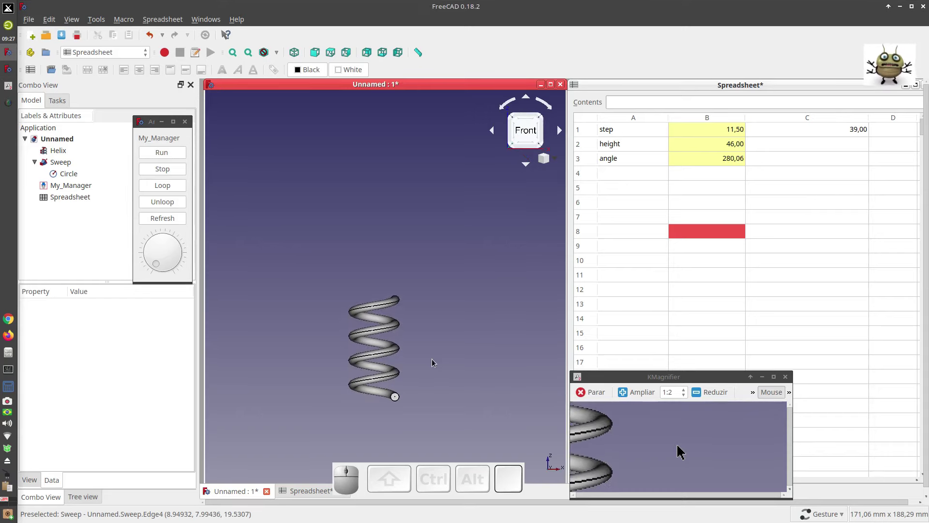
{"action": "key", "text": "2"}
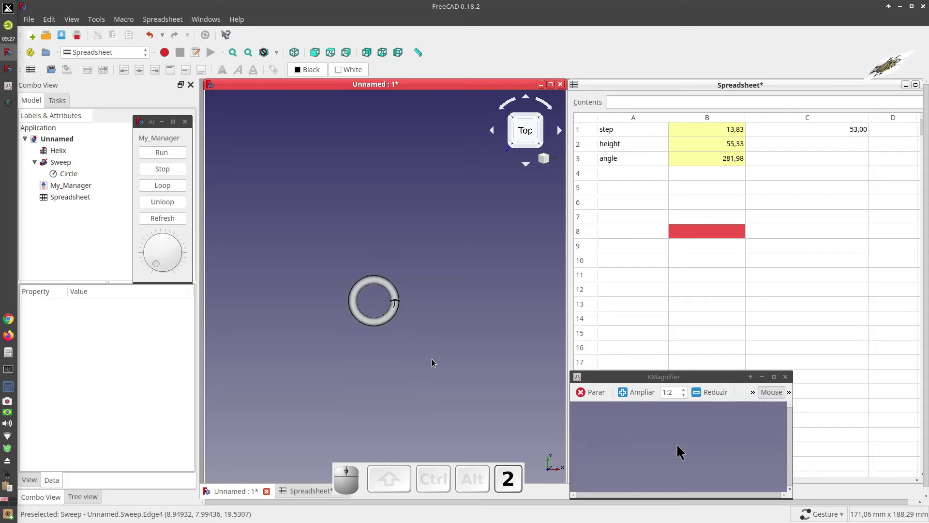
{"action": "key", "text": "3"}
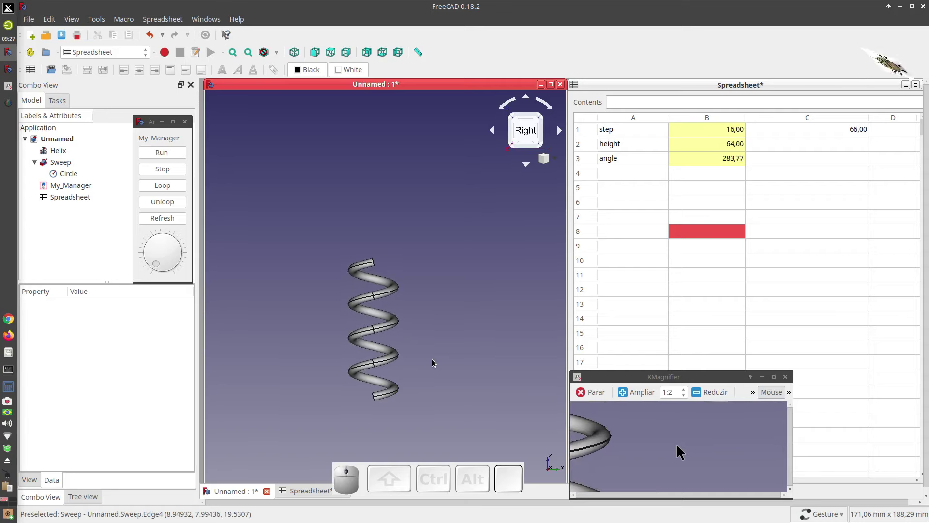
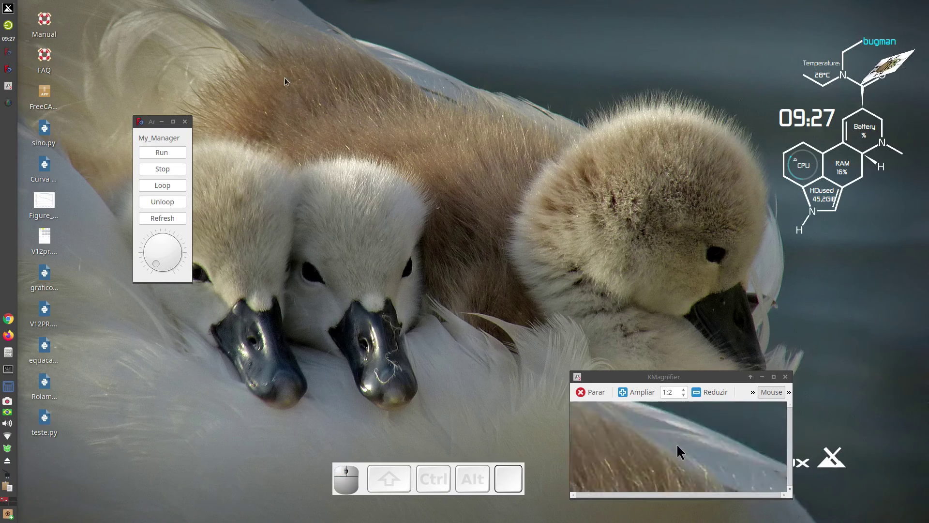
Bring up the SimpleScreenRecorder status window from its tray icon.
{"action": "left_click", "coordinate": [8, 107]}
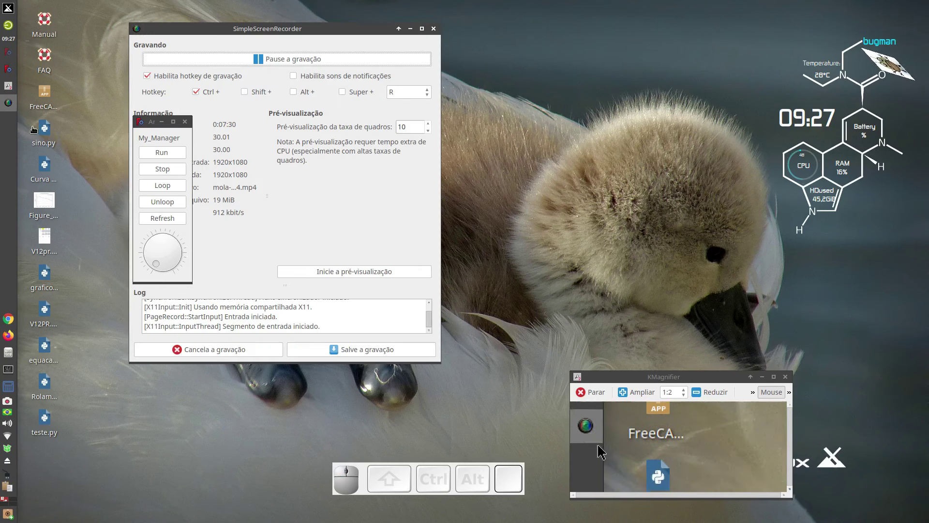